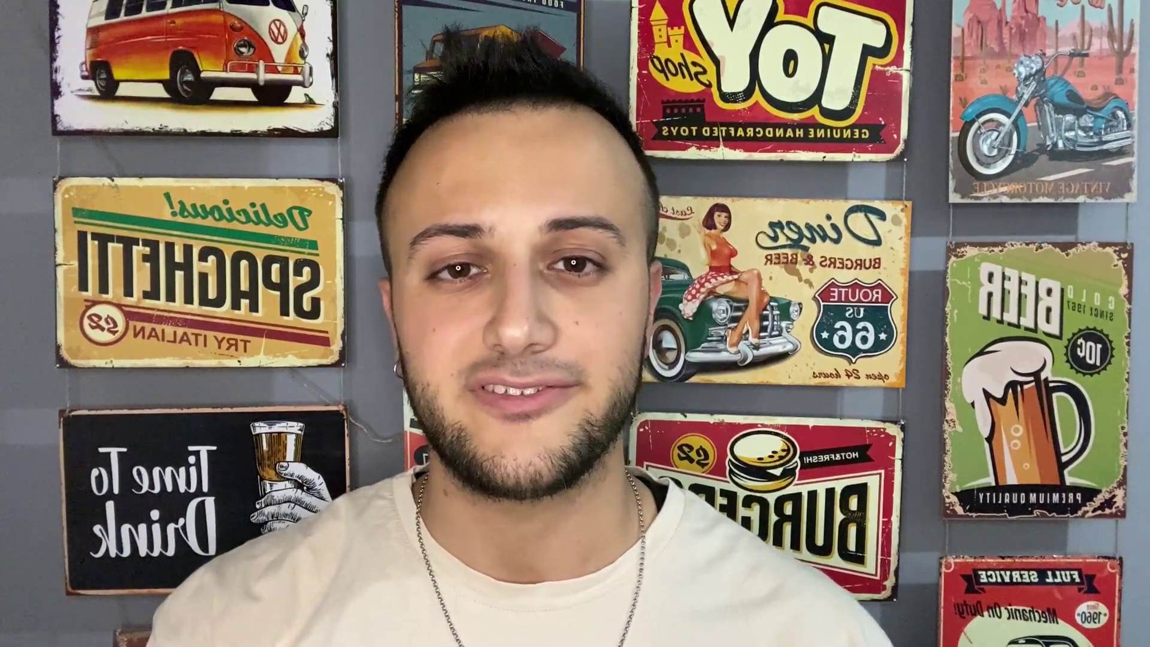
- View the wall panel straight from the front and centre it in the viewport
key(Tab)
middle_click(615, 394)
middle_click(554, 420)
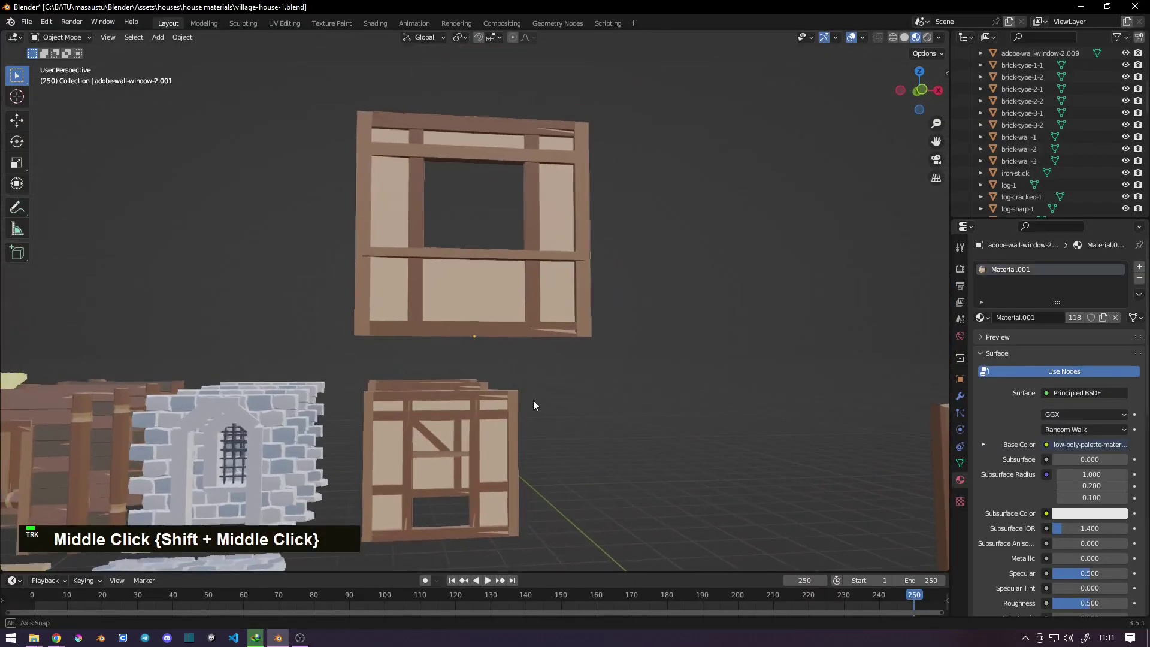
key(1)
scroll(up, 3)
middle_click(327, 299)
scroll(up, 3)
middle_click(423, 375)
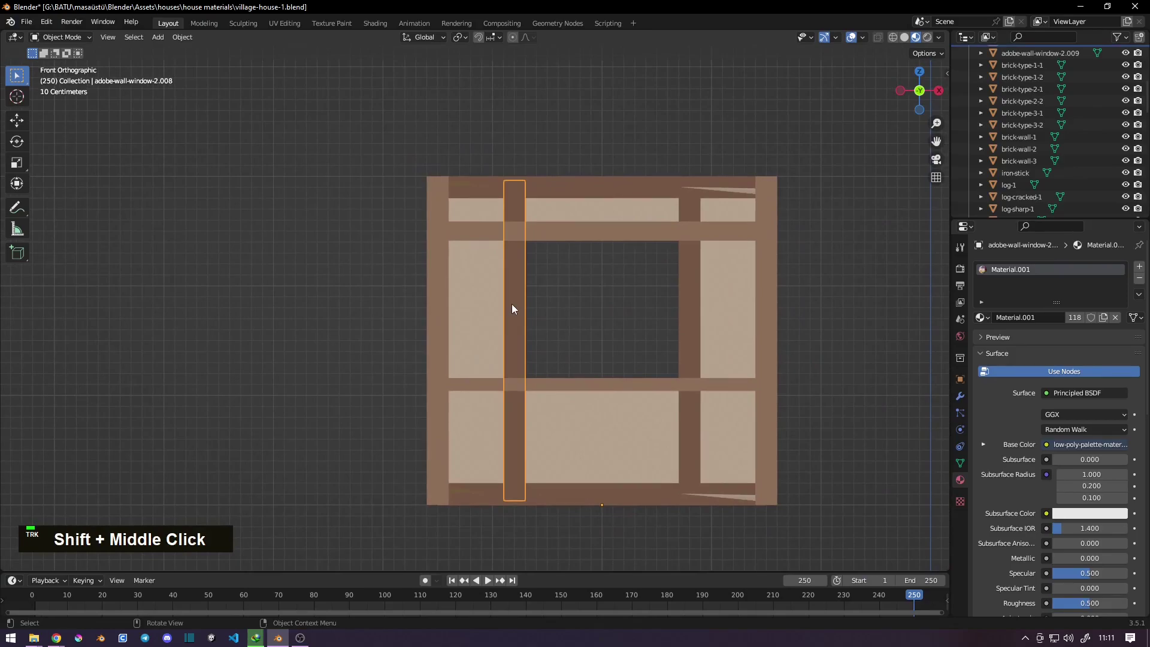
- Move the left post toward the opening, then start moving the right post inward
key(g)
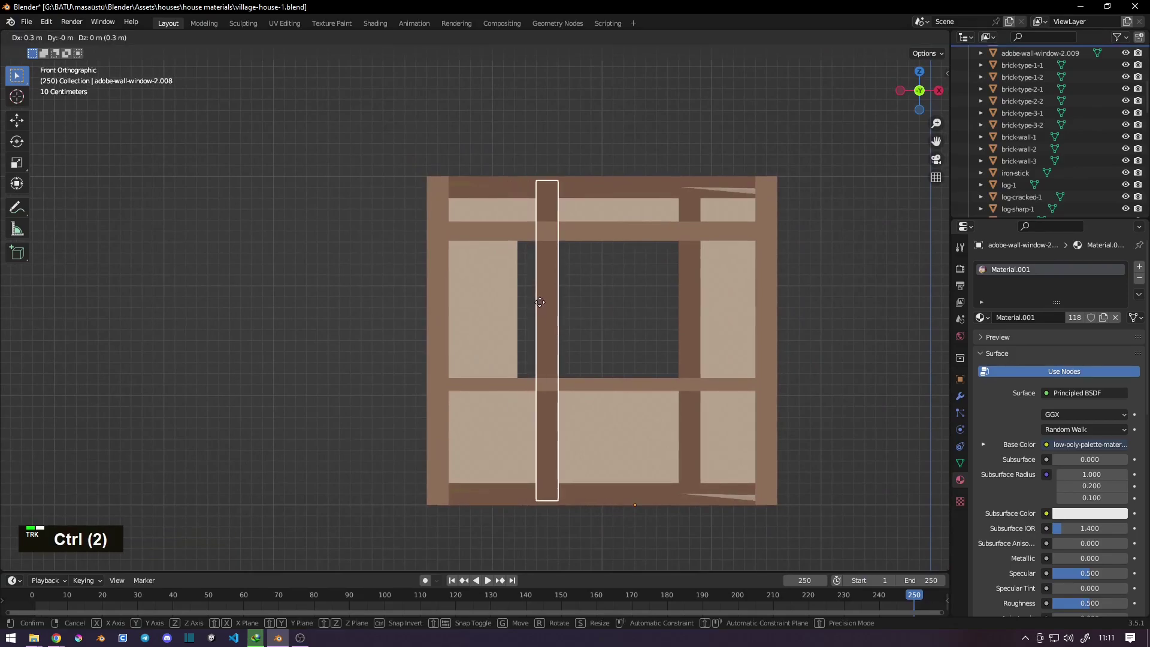
click(540, 305)
key(g)
click(624, 318)
key(g)
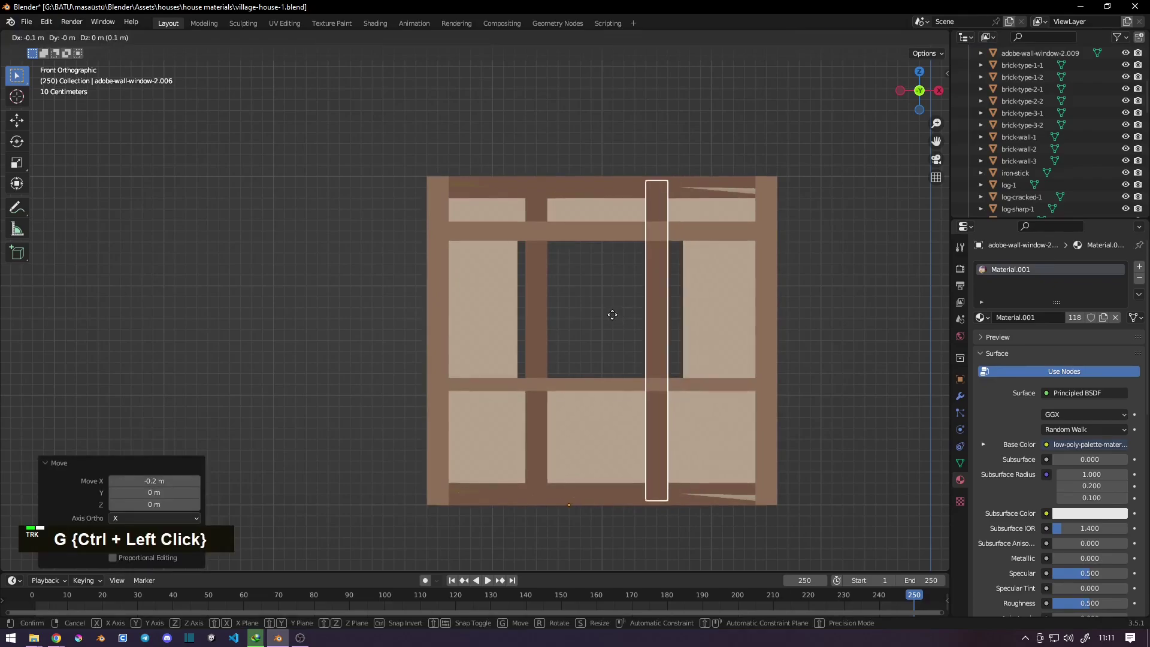
- Drop the right post, then tilt the upper horizontal beam to a diagonal and place it on the panel
click(623, 318)
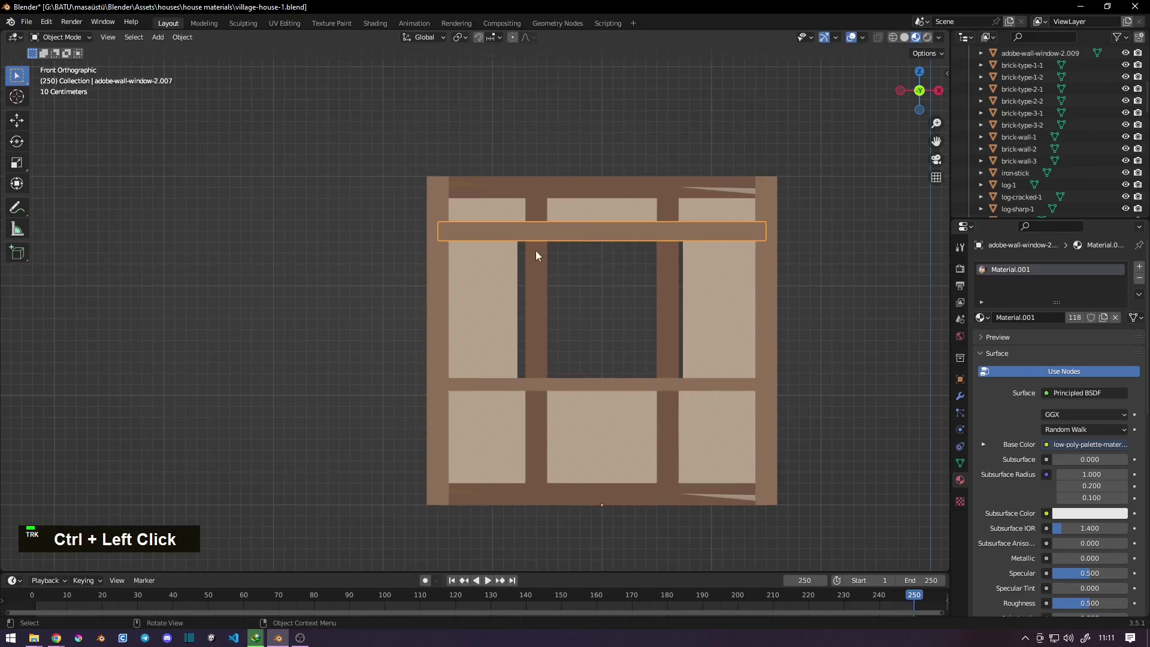
key(r)
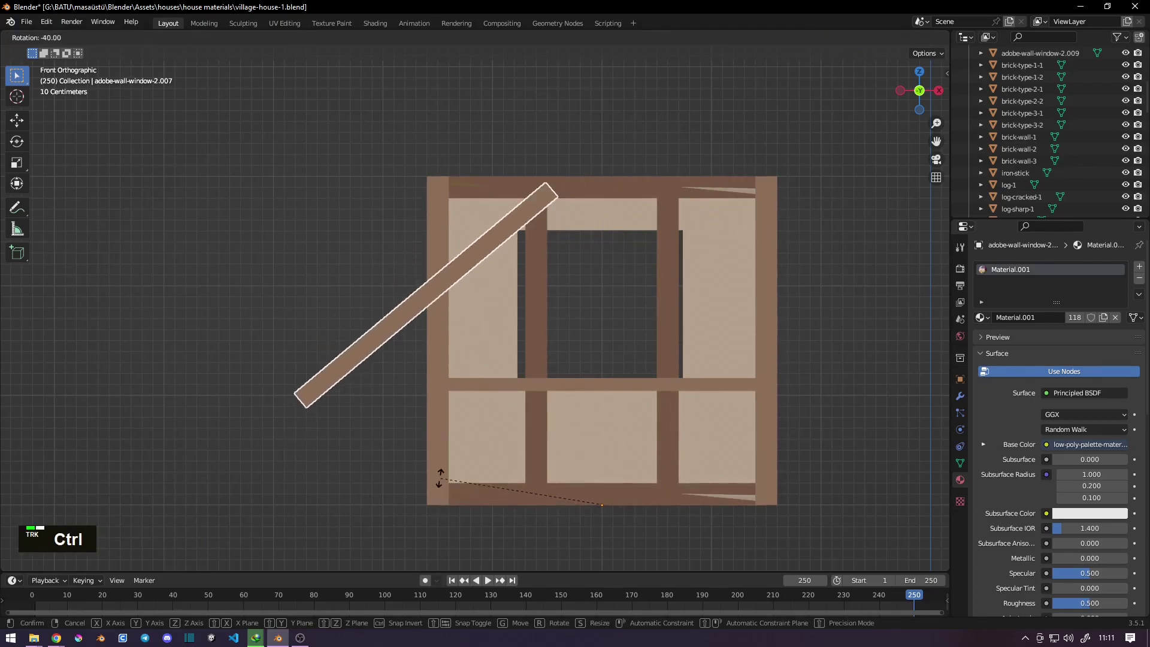
click(445, 482)
key(g)
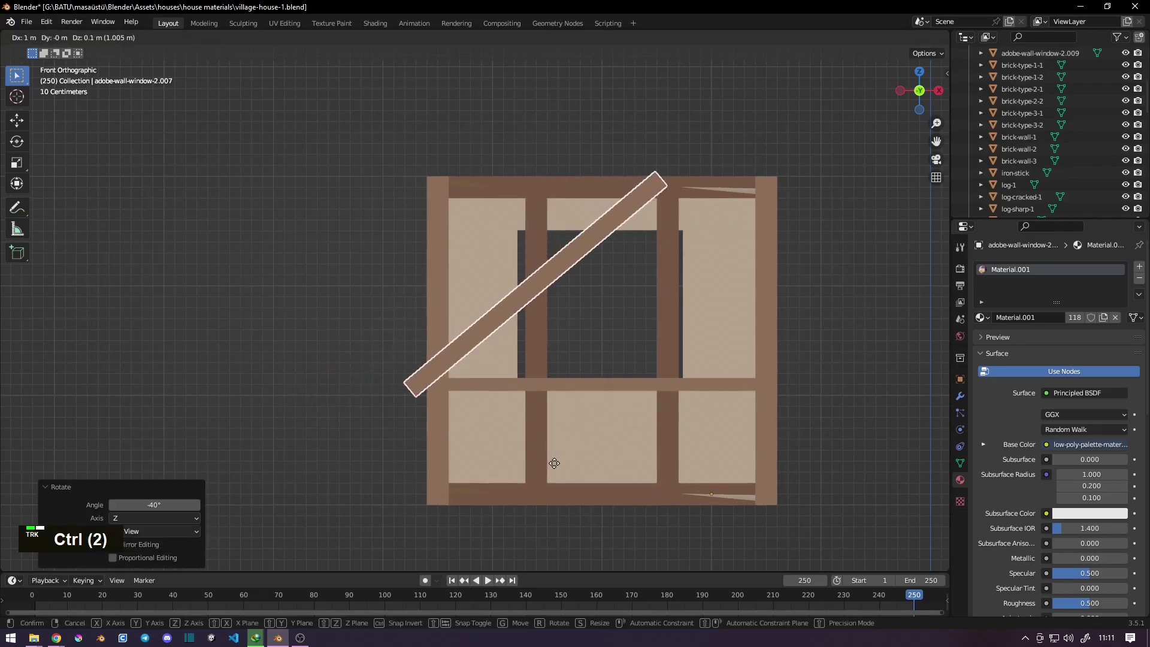
click(559, 467)
- Refine the brace to run from the lower left to the top centre and duplicate it
key(r)
click(556, 544)
key(g)
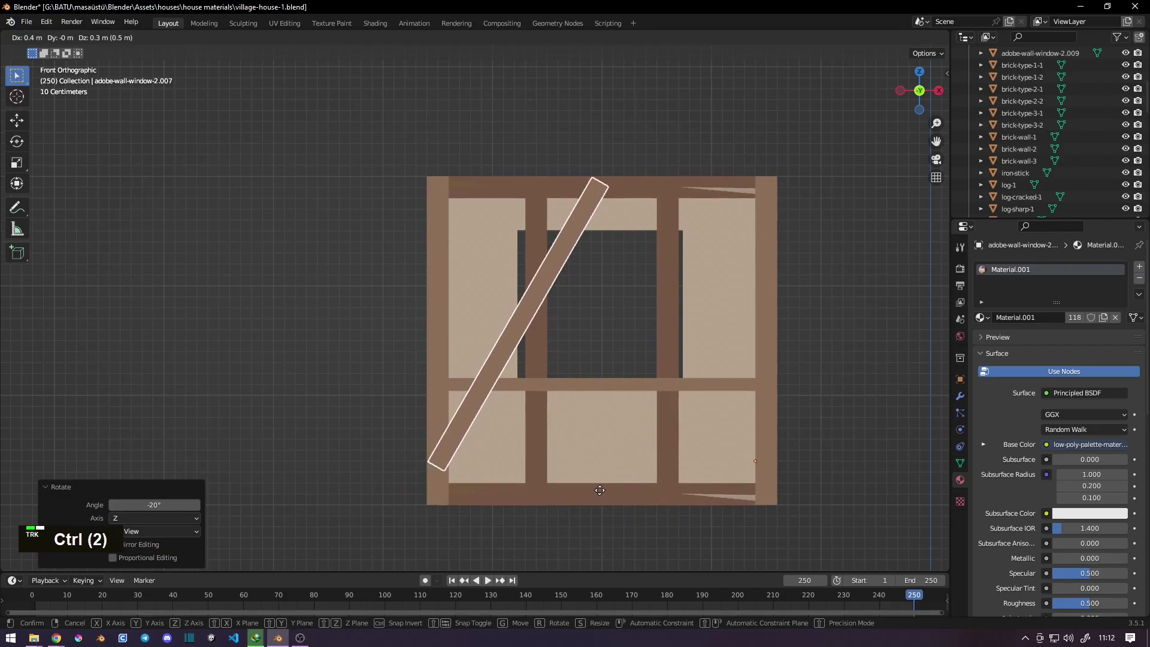
click(604, 494)
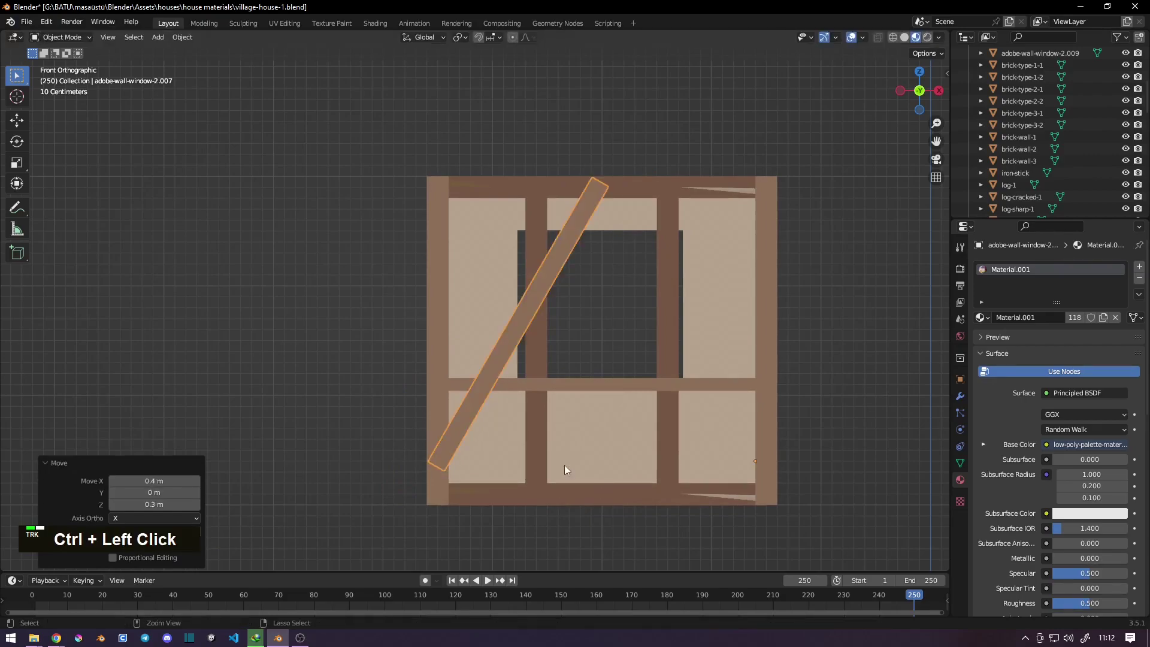
key(shift+d)
click(561, 343)
- Flip the copied brace to the opposite slant and place it on the right side
key(ctrl+r)
click(914, 414)
key(g)
click(504, 395)
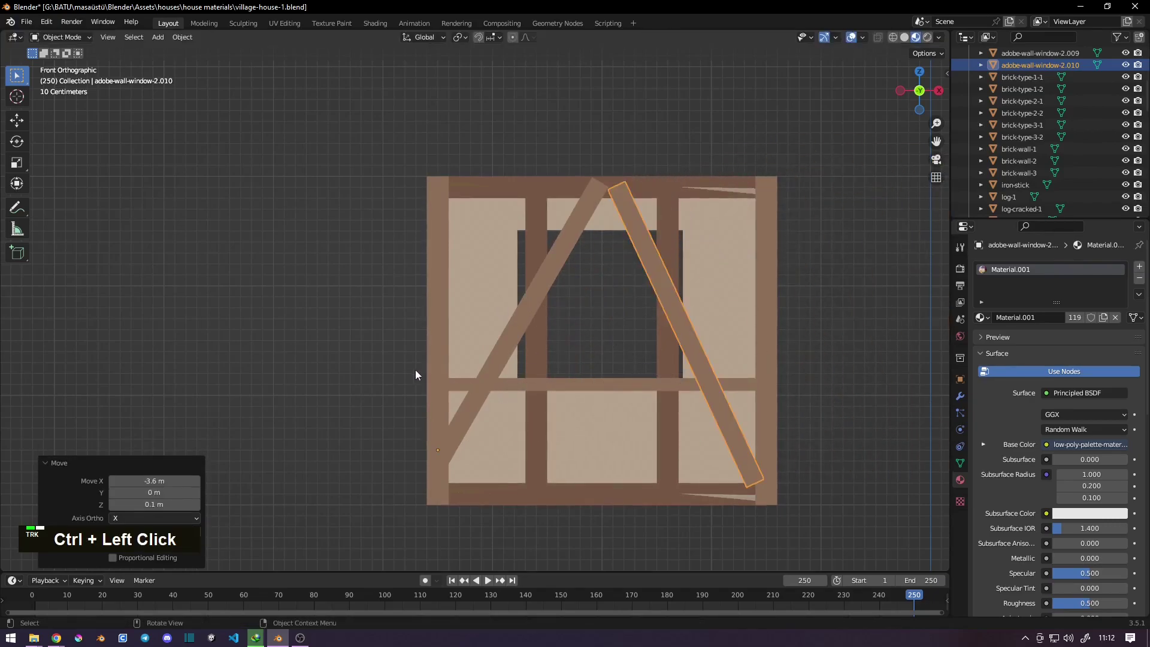
- Adjust the right brace's angle and position so both braces meet at the top in an A
key(r)
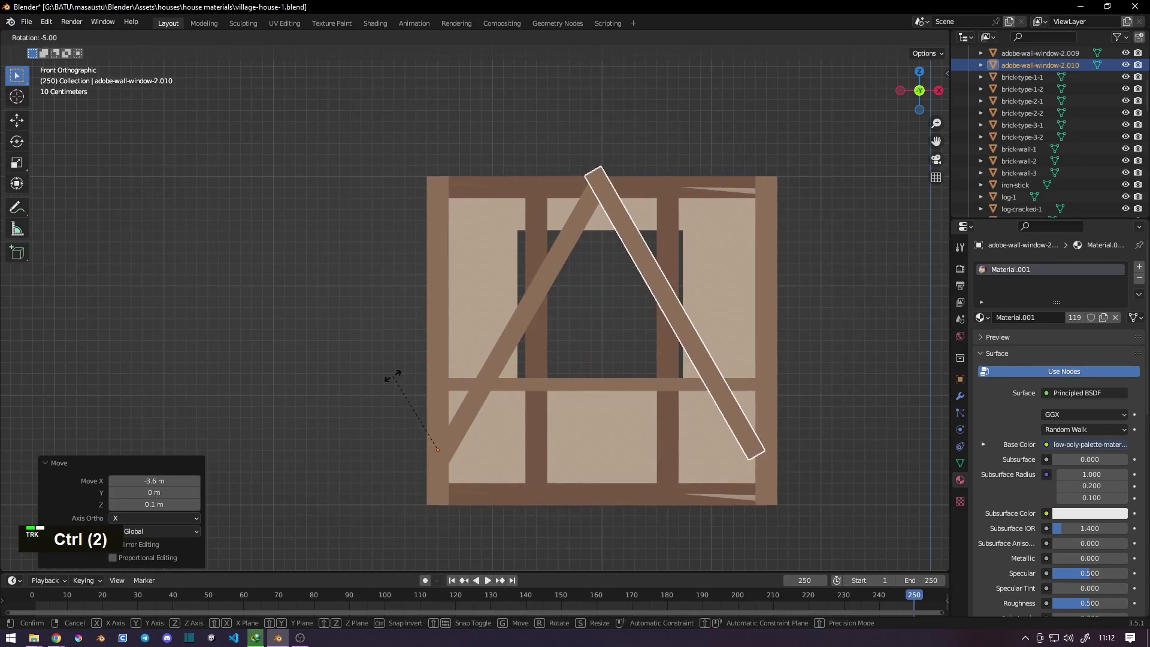
click(395, 382)
key(g)
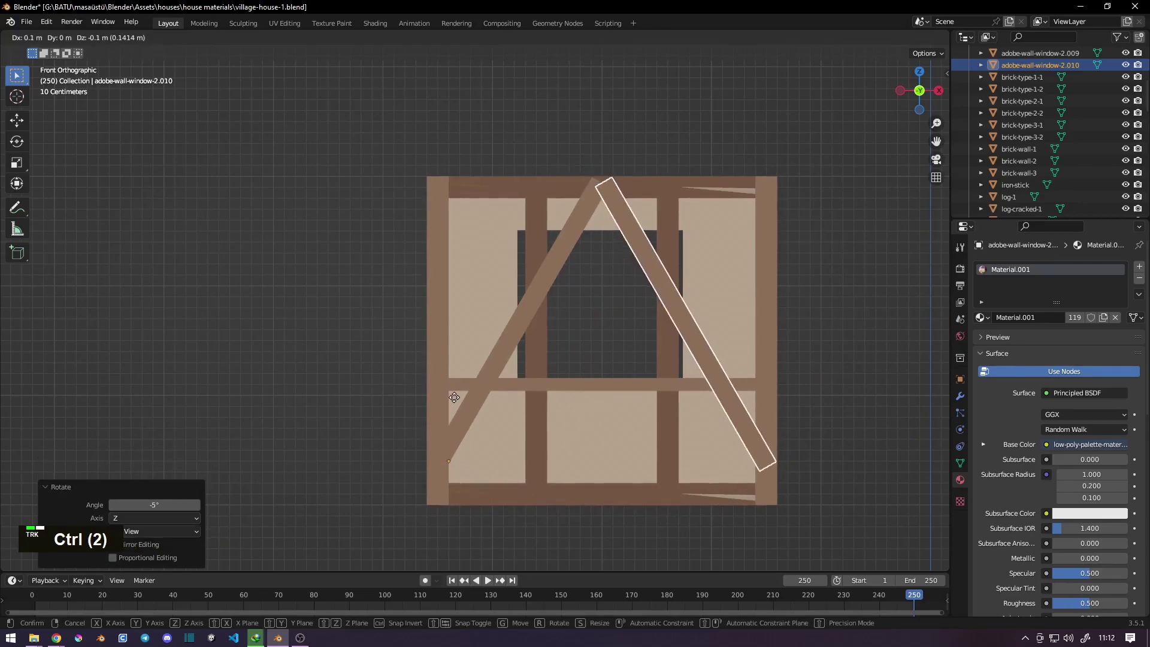
click(459, 400)
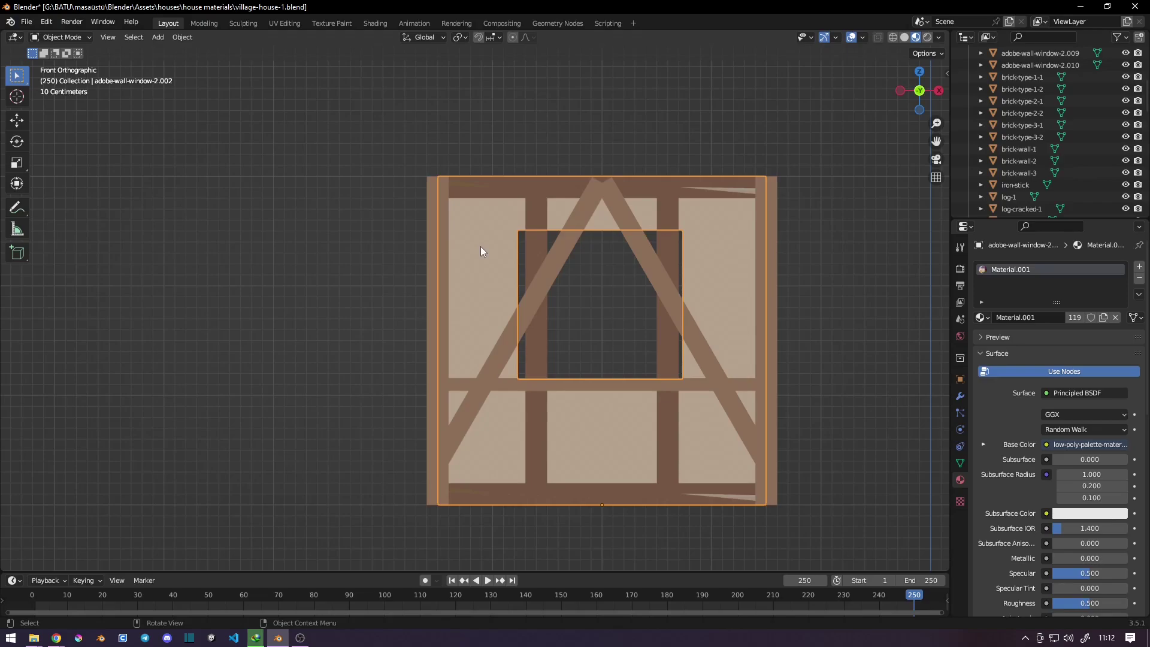
- Edit the wall panel's mesh in see-through wireframe view
double_click(507, 266)
key(Tab)
key(z)
scroll(up, 3)
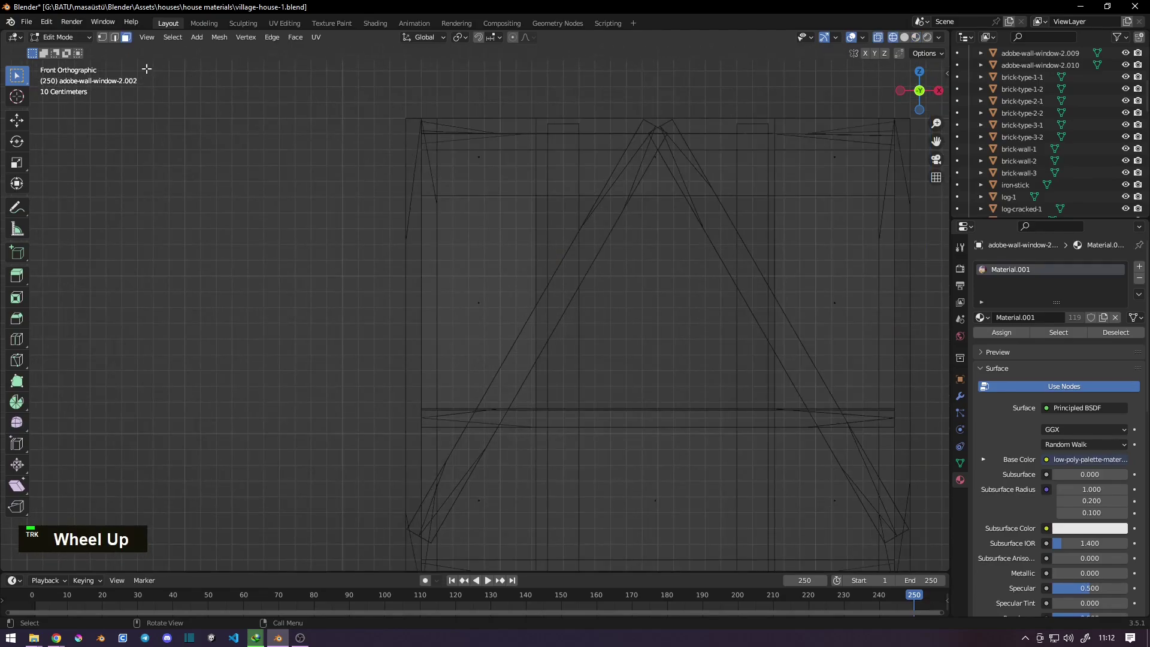
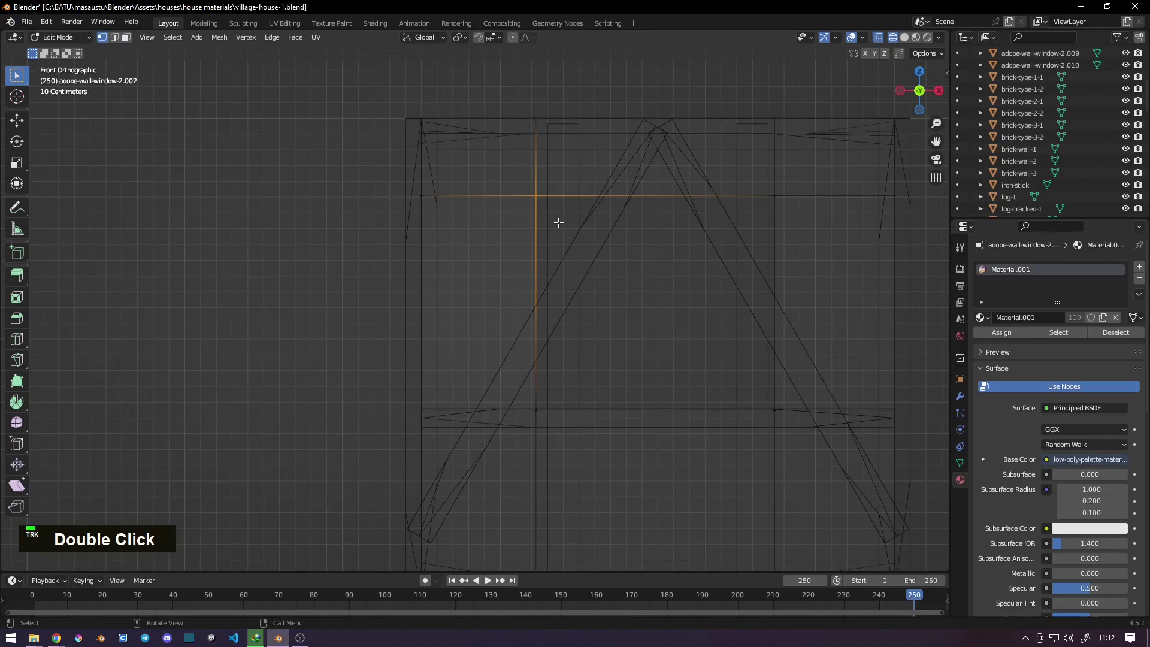
- Move the opening's upper left and right corners up to just below the apex
key(g)
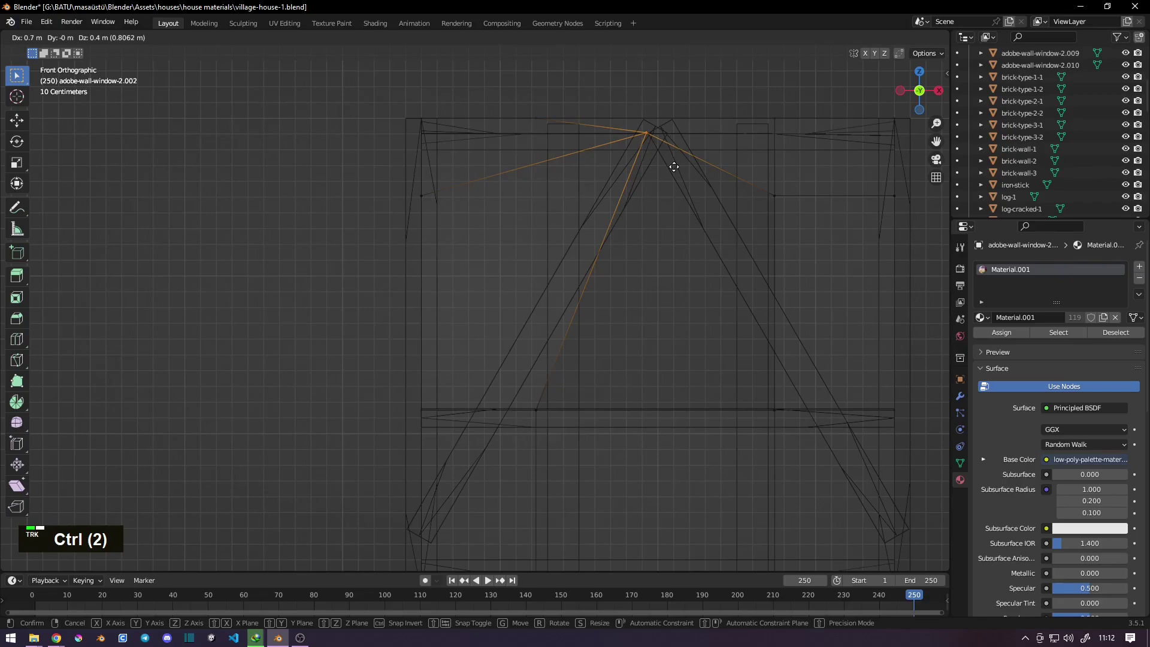
click(617, 244)
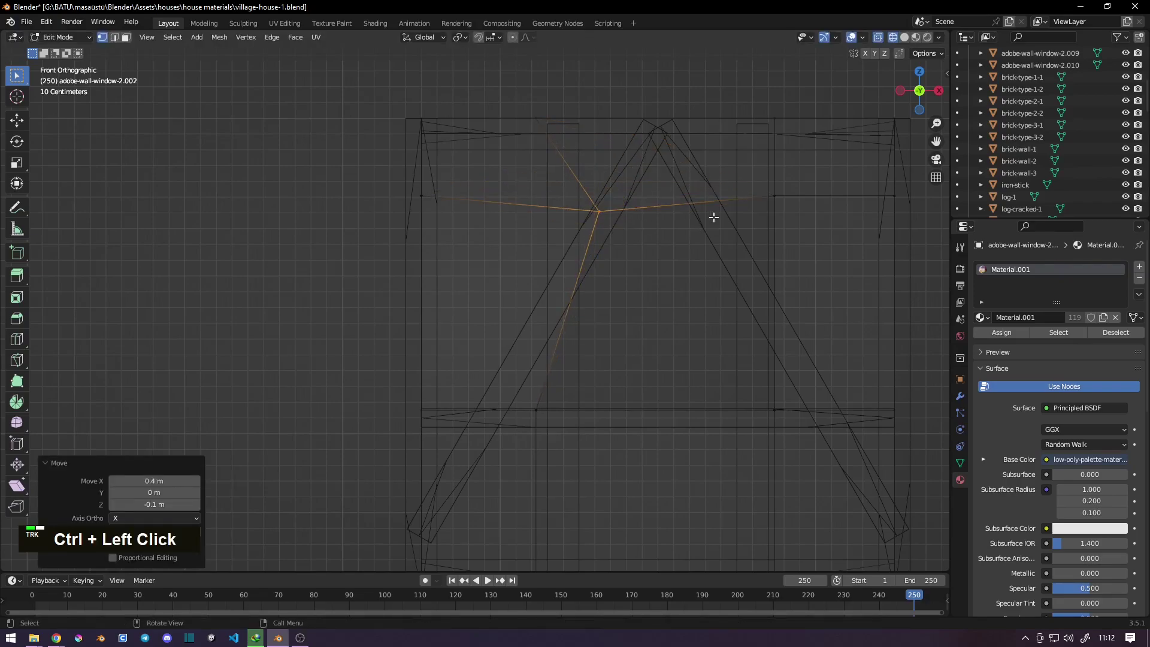
key(g)
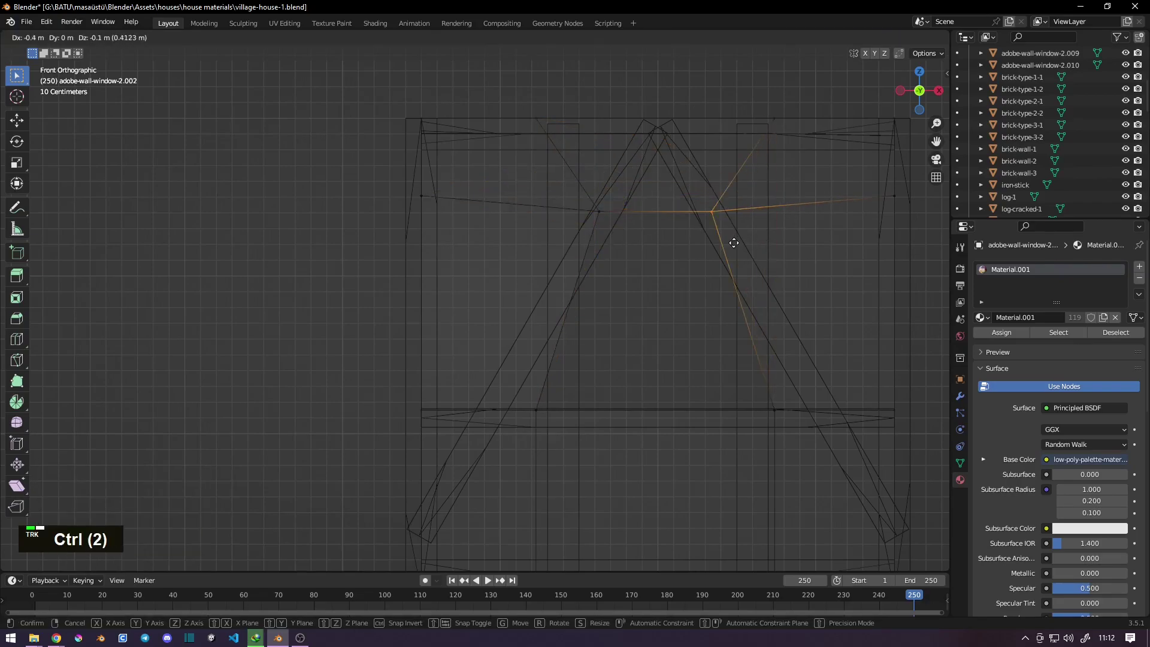
click(734, 244)
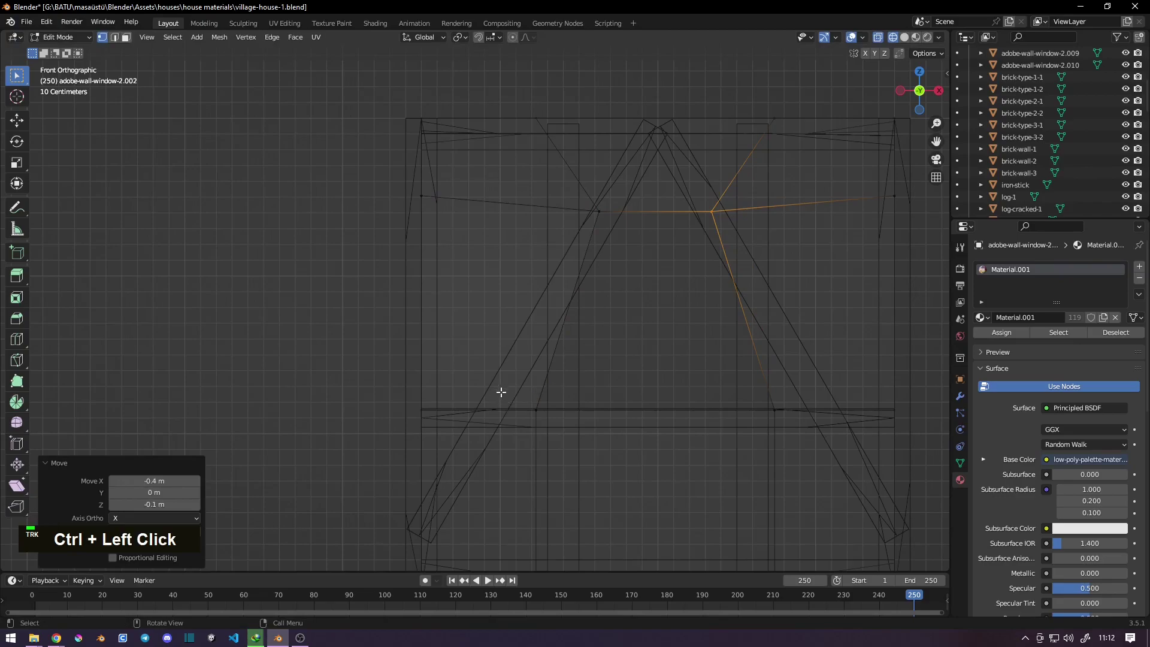
- Shift the opening's lower right corner inward so its side rises straight, checking in solid shading
key(z)
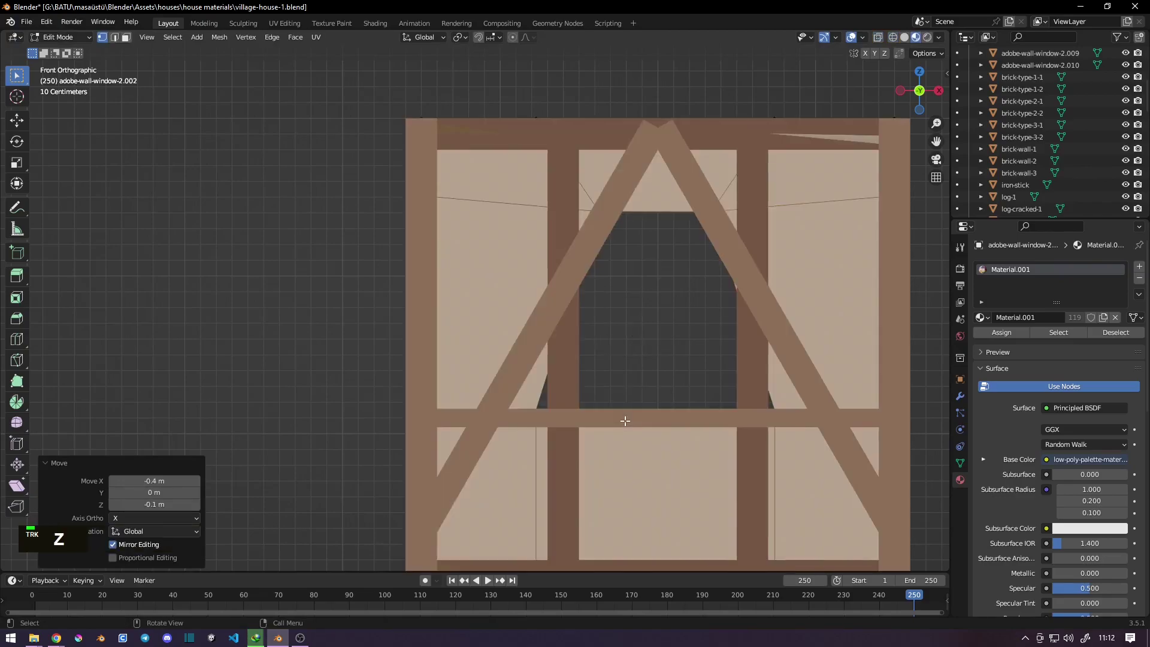
key(z)
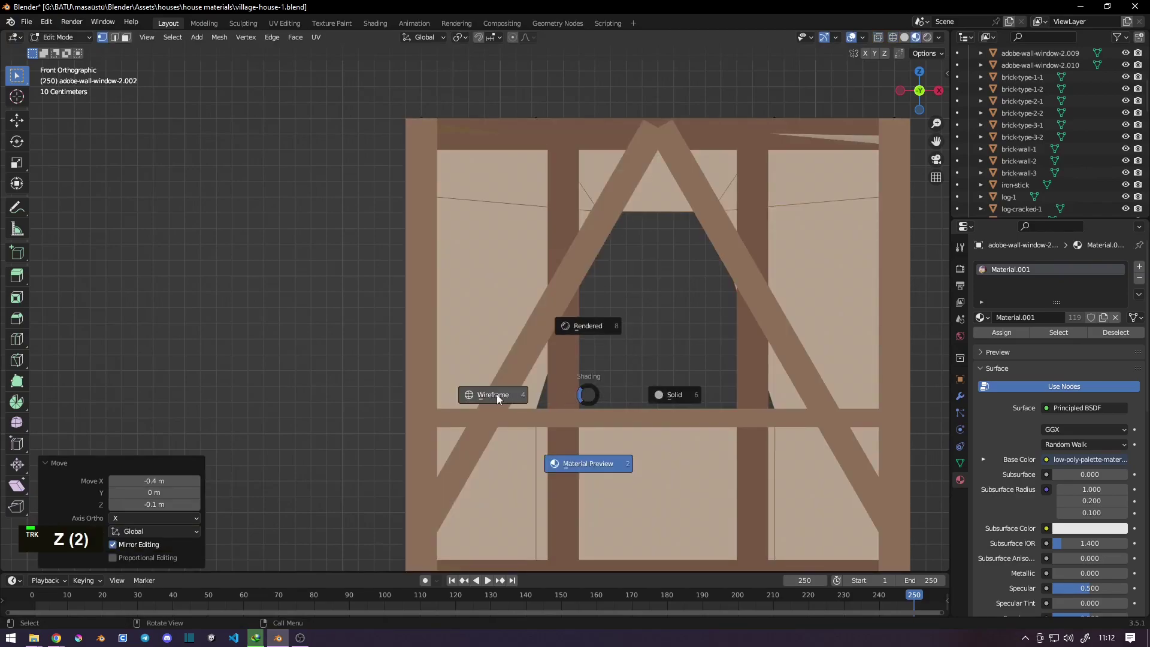
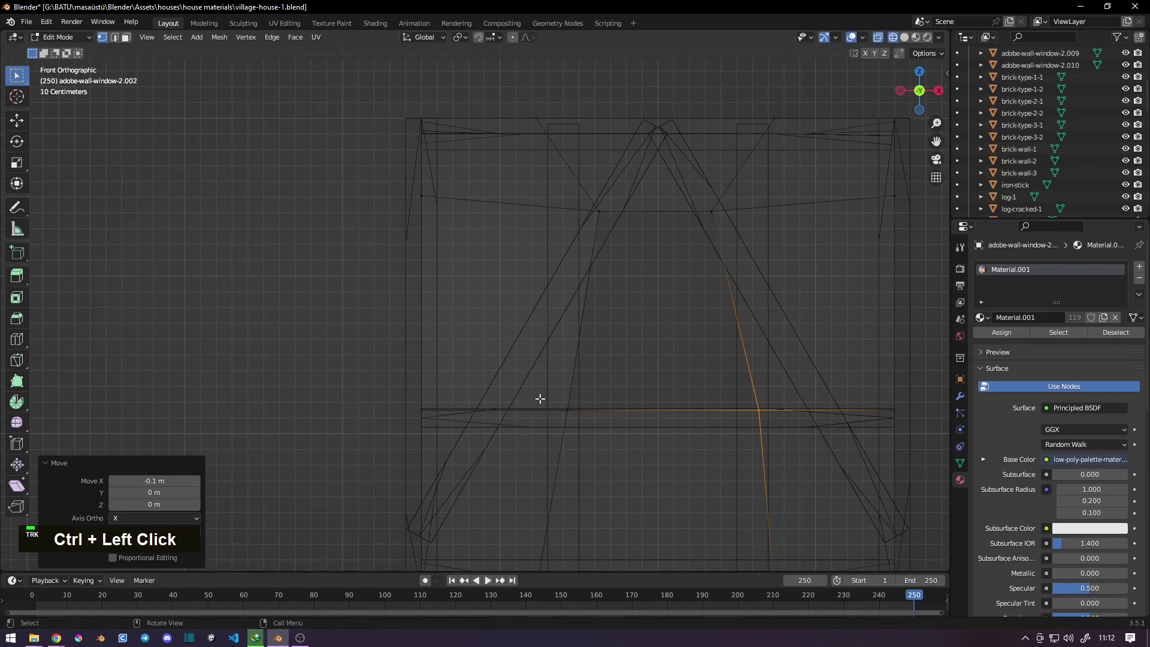
key(g)
click(565, 429)
key(z)
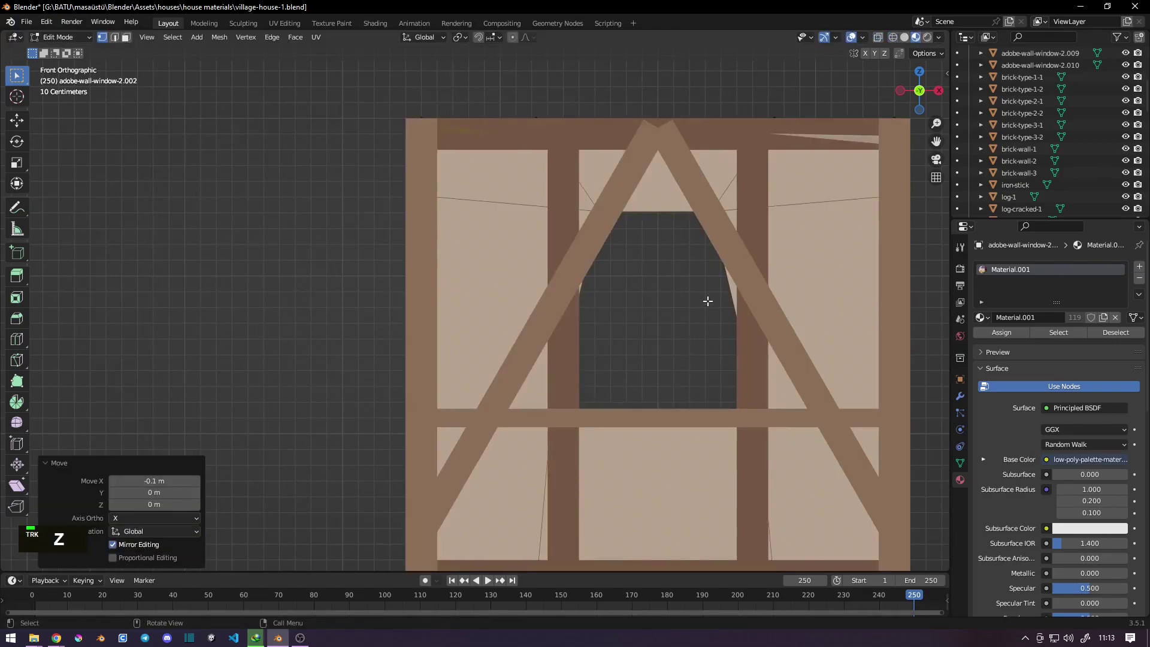
key(z)
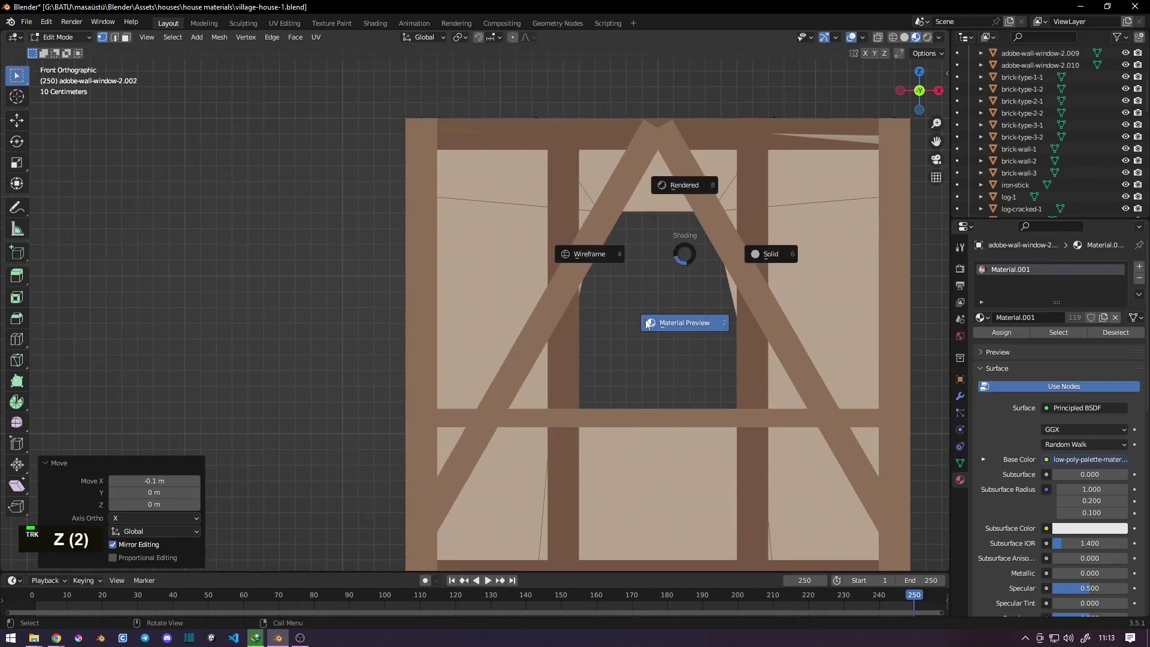
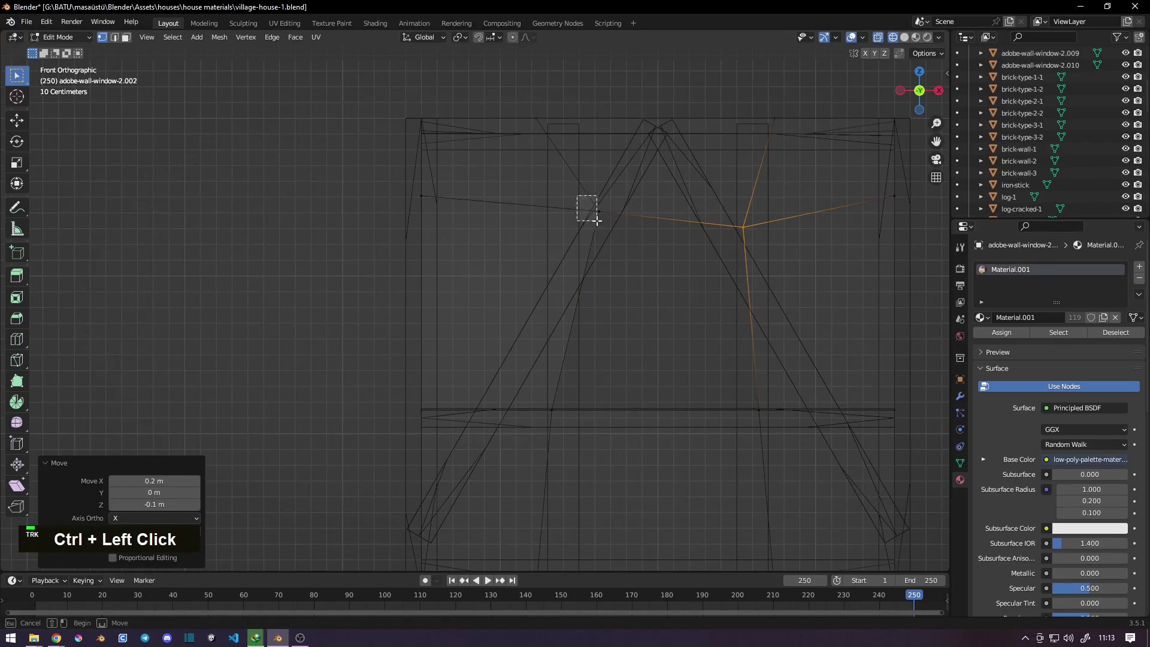
- Adjust the opening's upper left corner and review the mesh in wireframe
key(g)
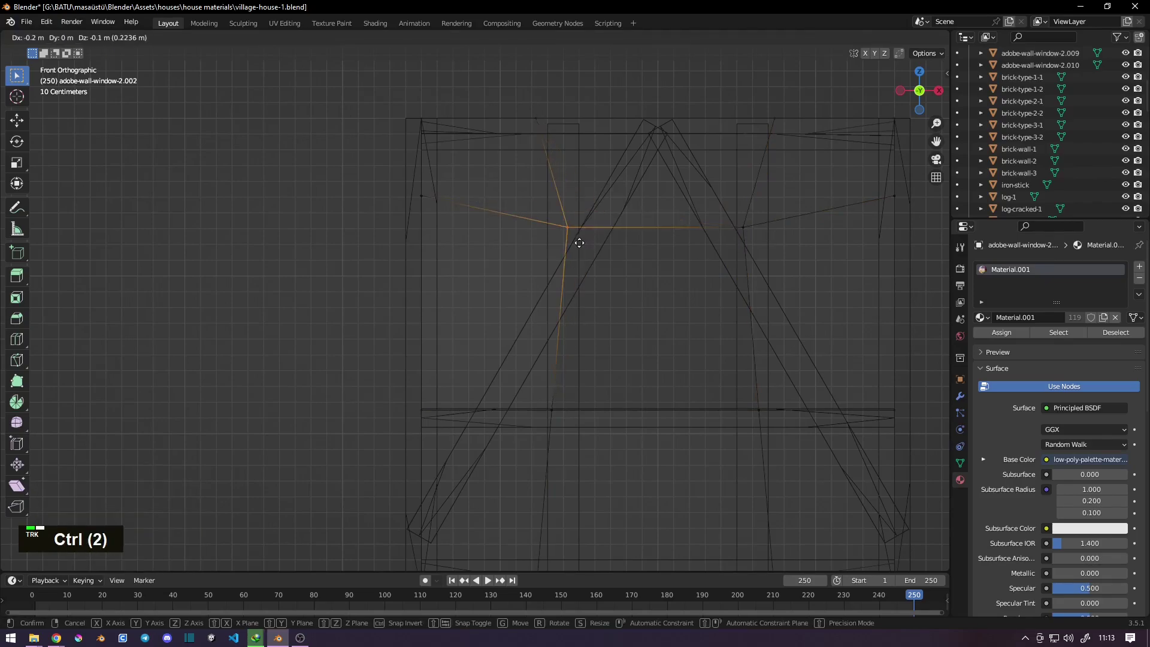
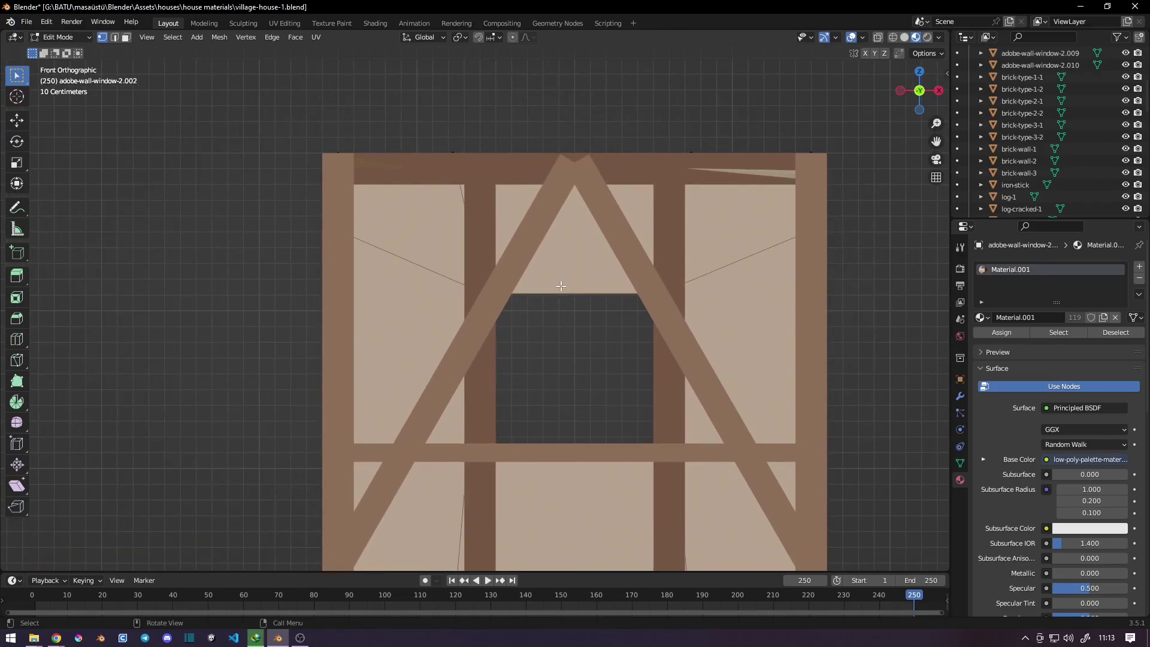
key(z)
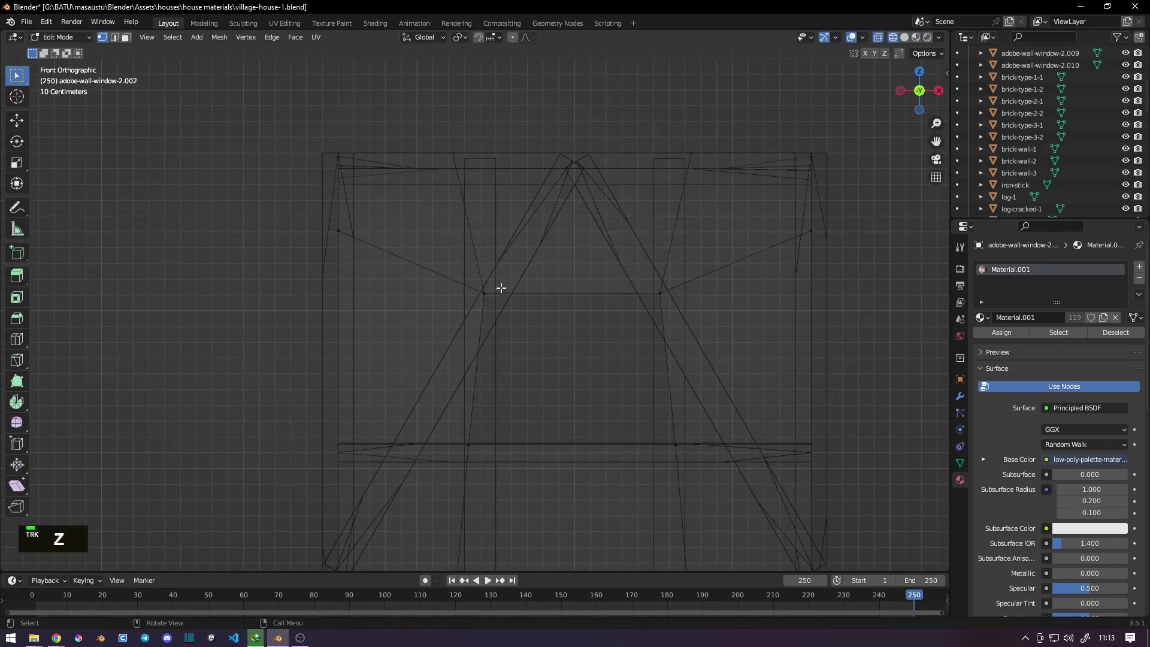
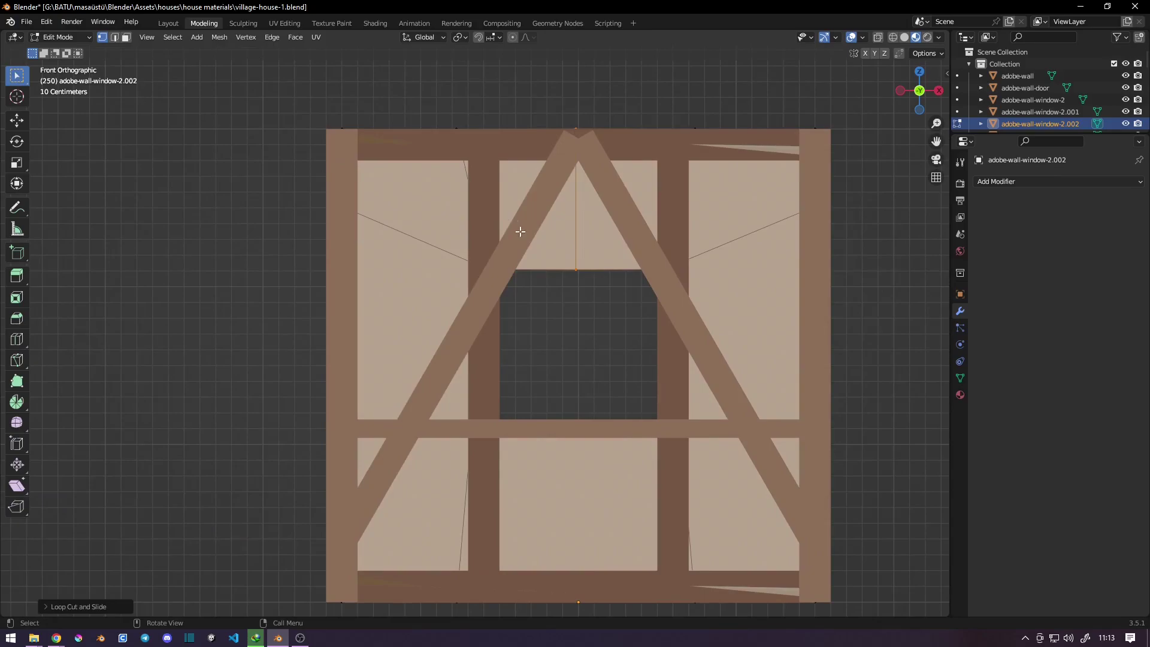
- Lift the opening's new centre point up to the apex, giving it a pointed top
key(g)
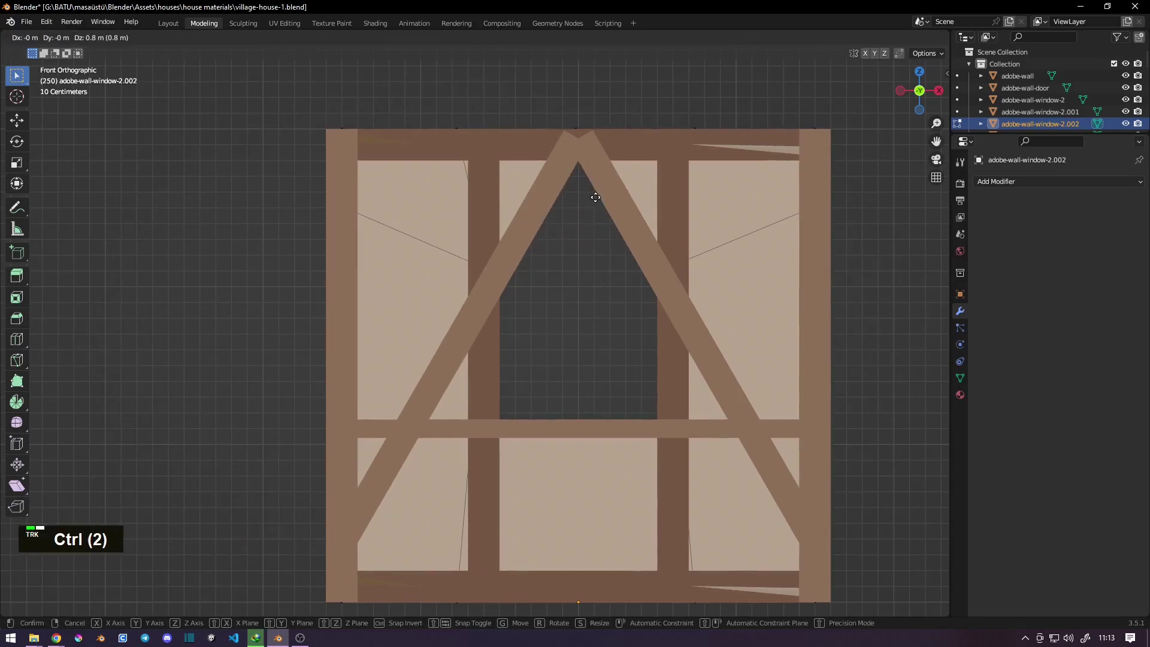
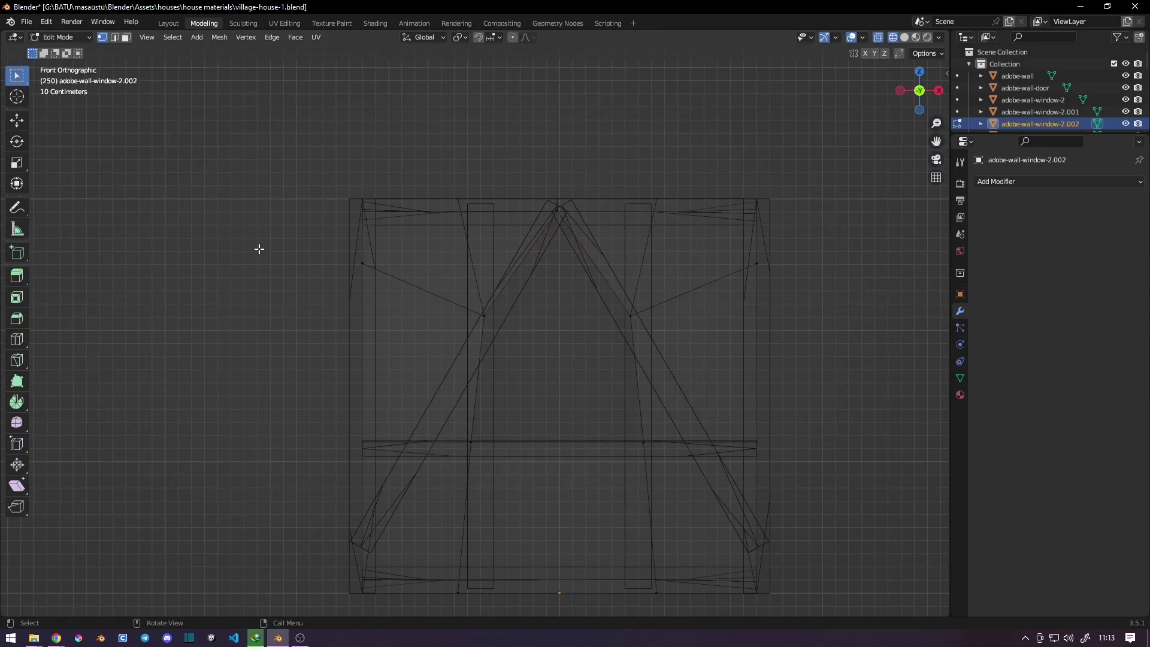
key(Tab)
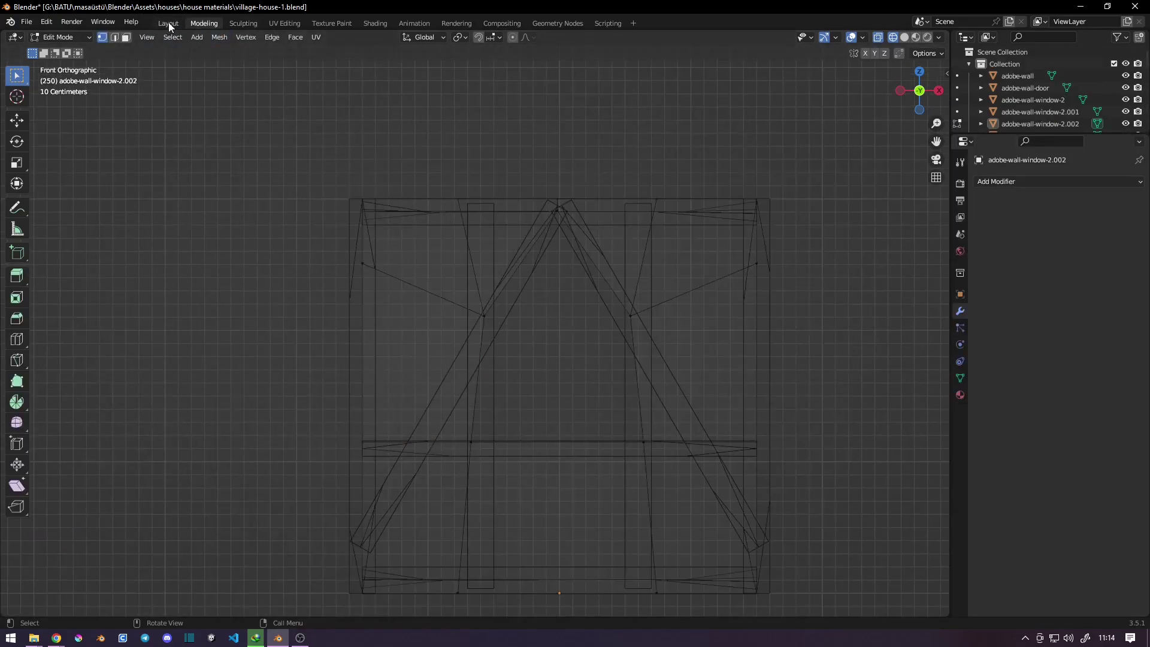
- Duplicate the top beam, place the copy lower on the wall and scale it along Z
key(z)
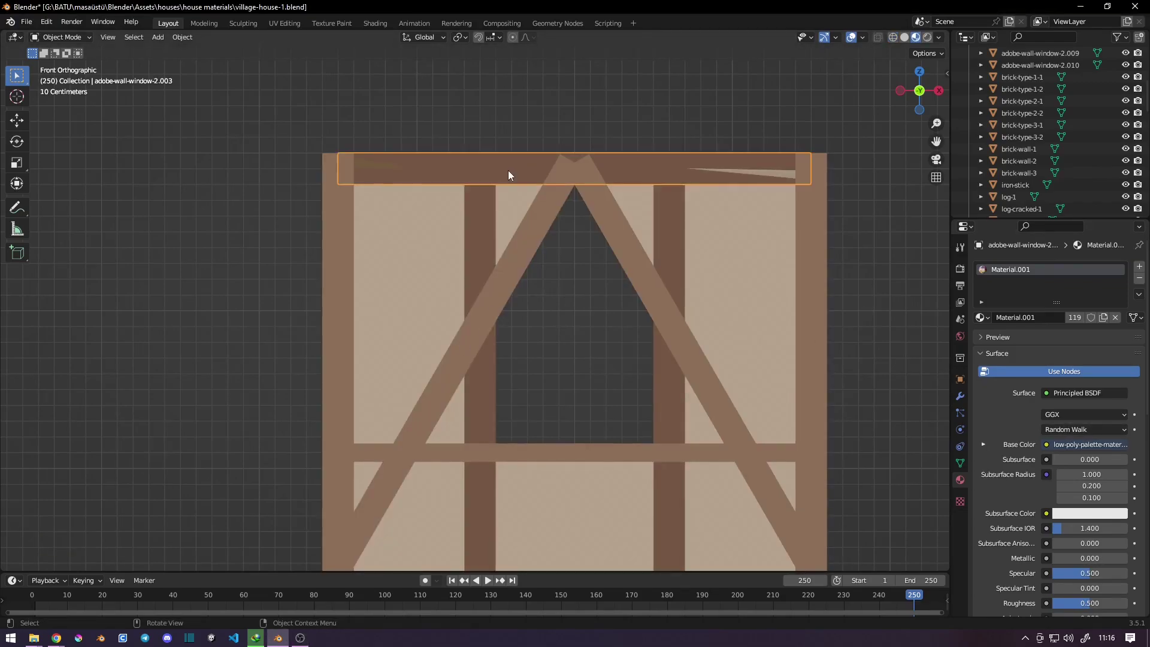
key(shift+d)
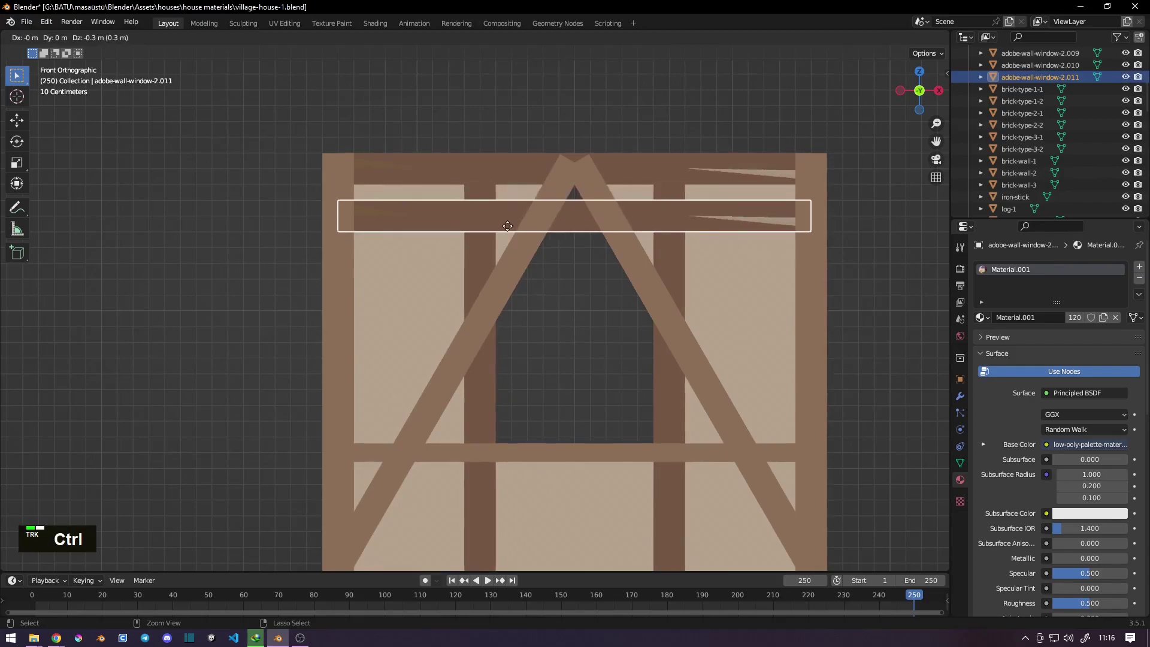
click(511, 236)
key(s)
key(z)
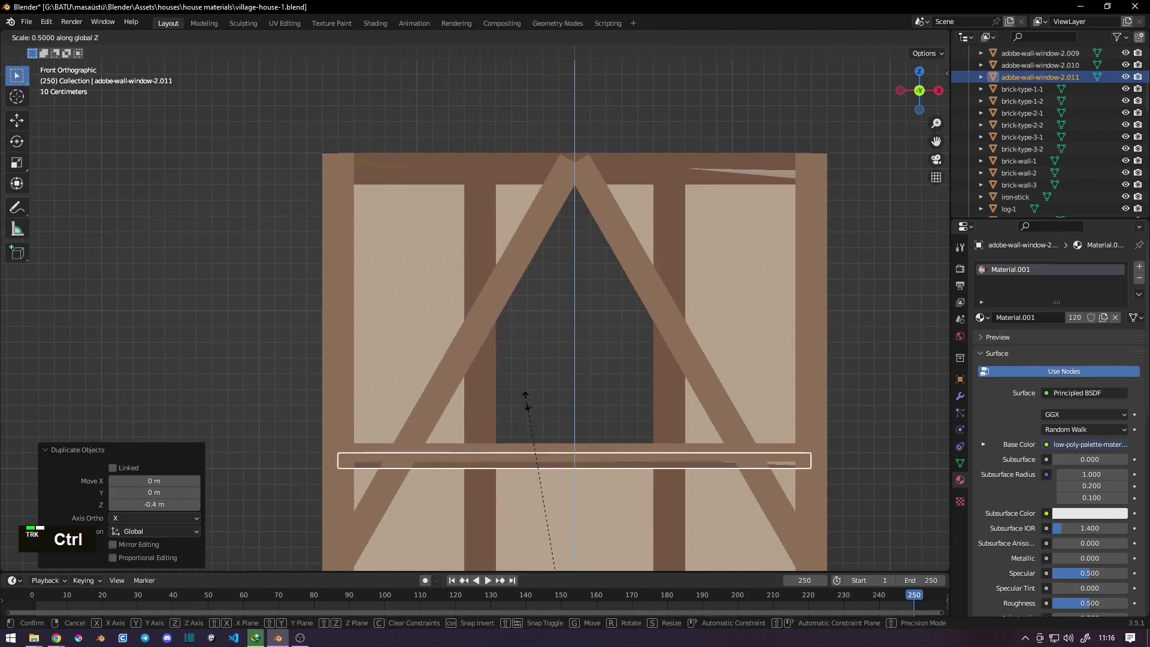
click(559, 453)
key(g)
click(540, 249)
- Undo the resizes and redo the vertical scale, framing the beam copy below the apex
key(ctrl+z)
key(ctrl+z)
key(s)
key(z)
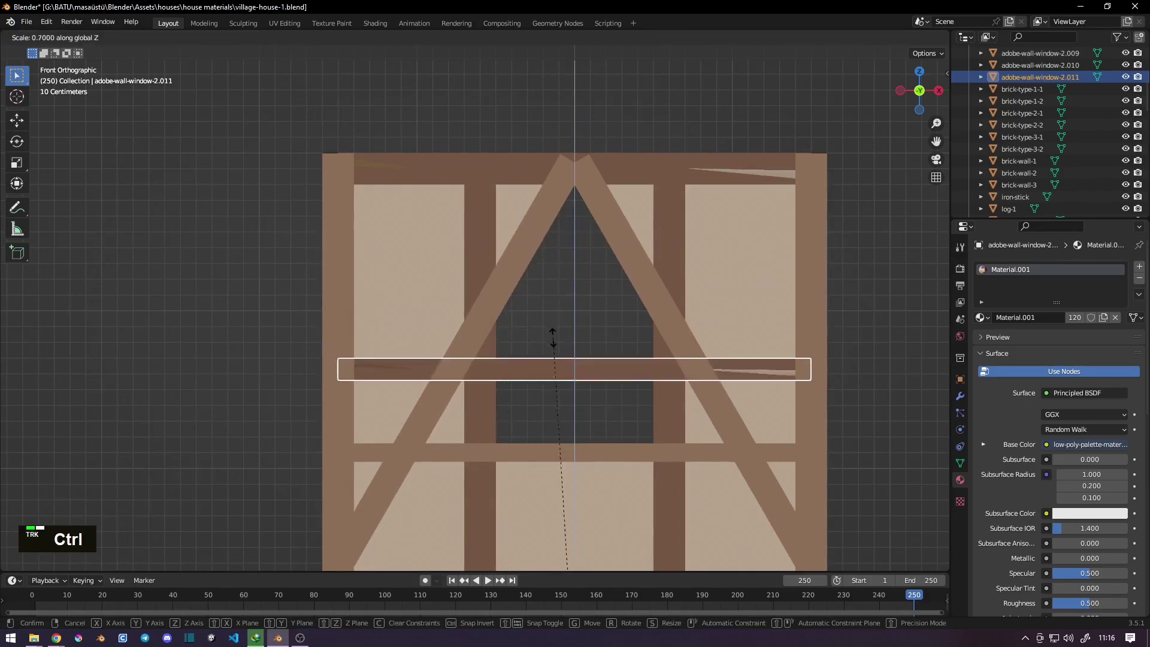
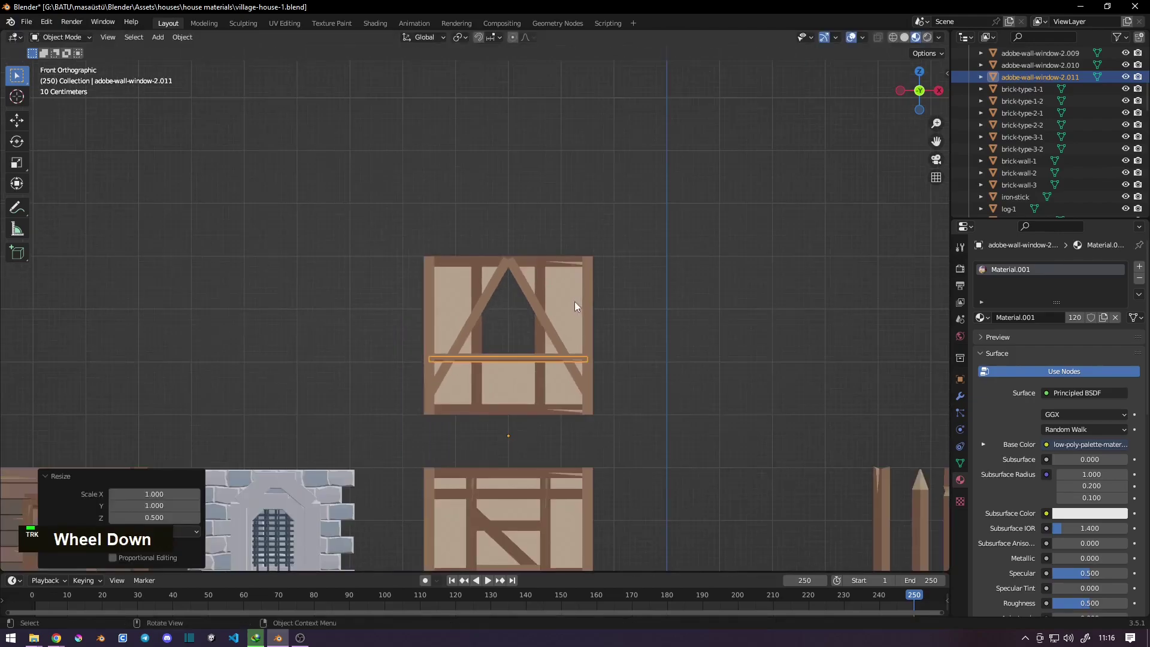
scroll(up, 3)
key(ctrl+z)
scroll(down, 3)
scroll(up, 3)
middle_click(492, 302)
scroll(up, 3)
middle_click(510, 340)
scroll(down, 3)
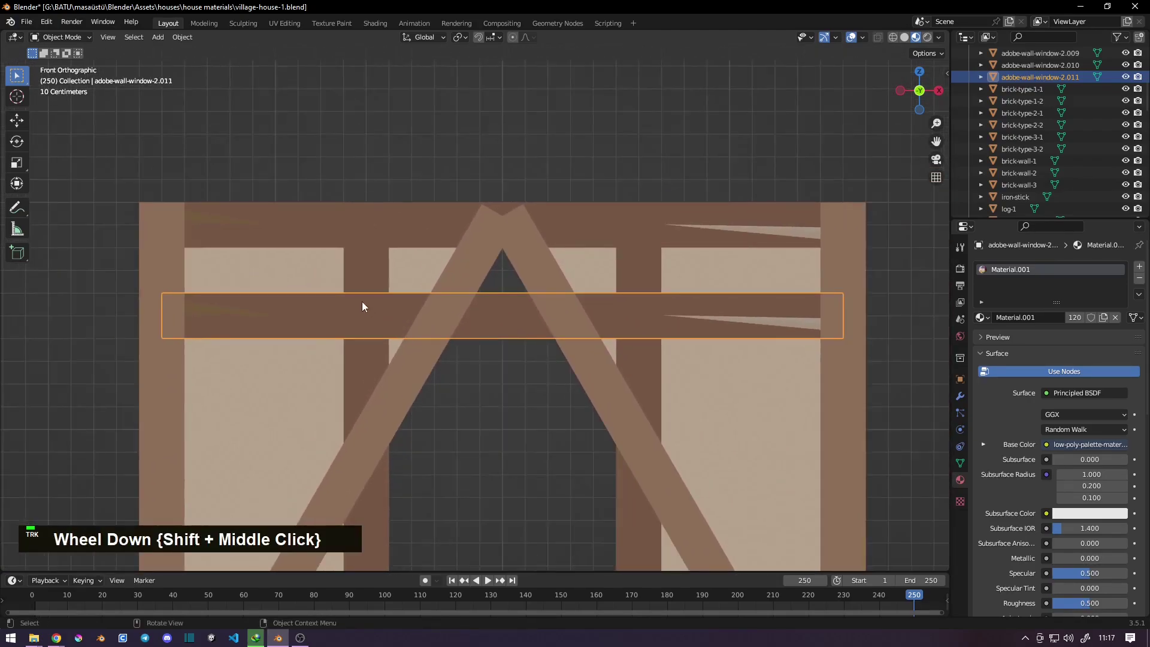
- In wireframe edit mode, pull the beam copy's left end inward and raise its top corner to the apex
key(Tab)
key(z)
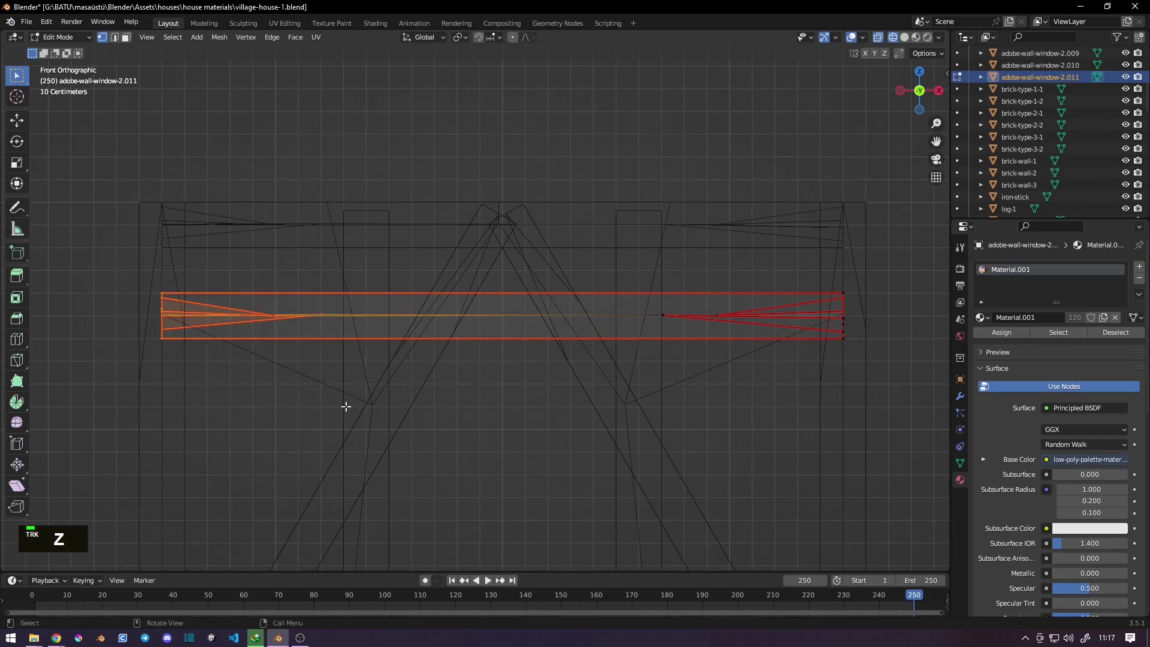
key(g)
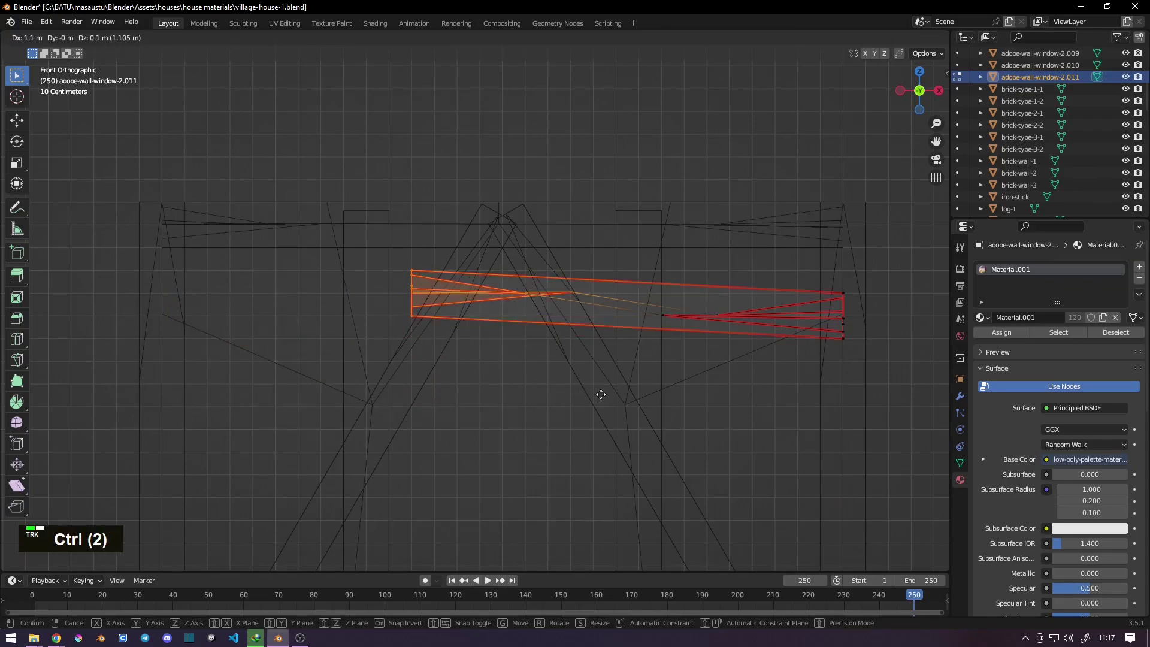
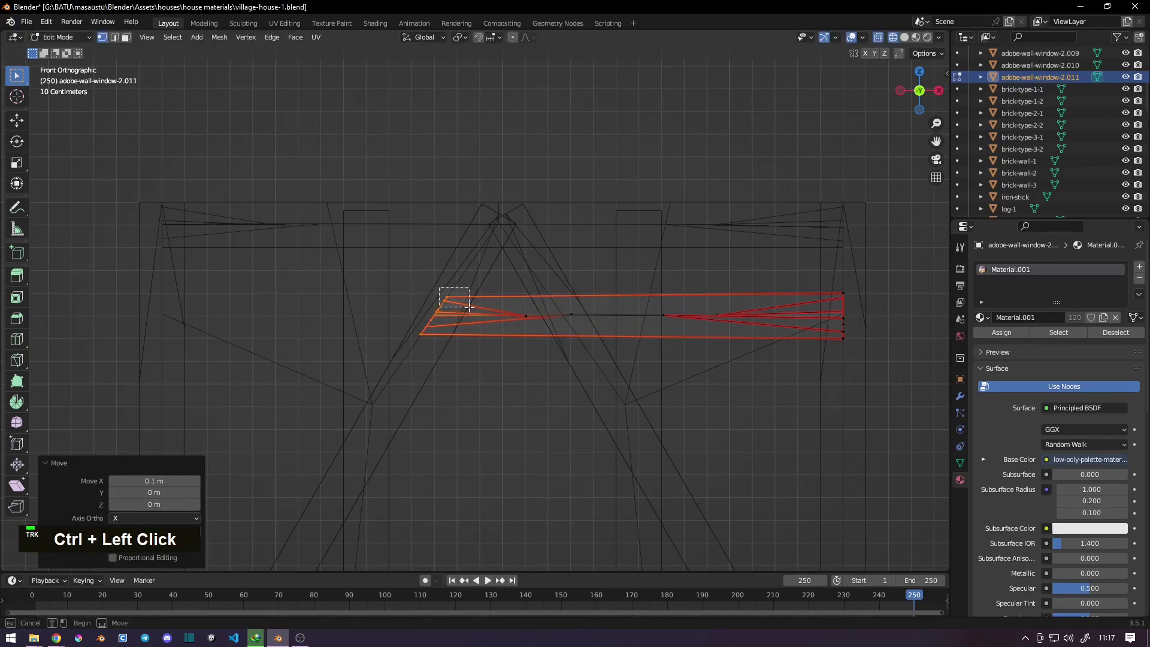
key(g)
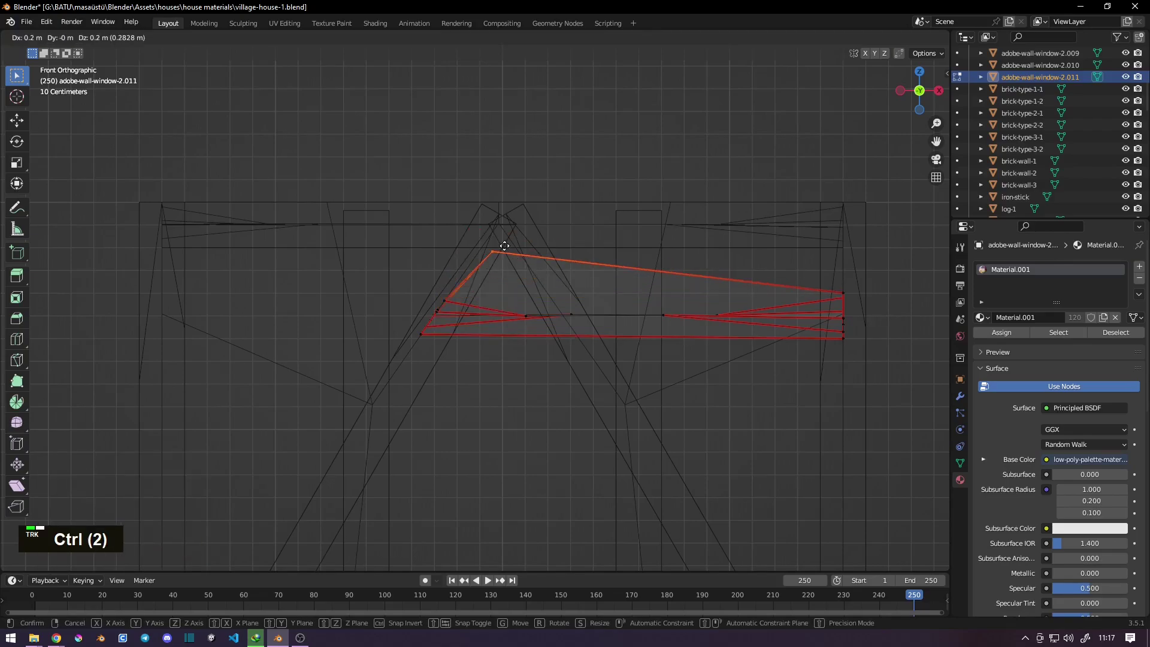
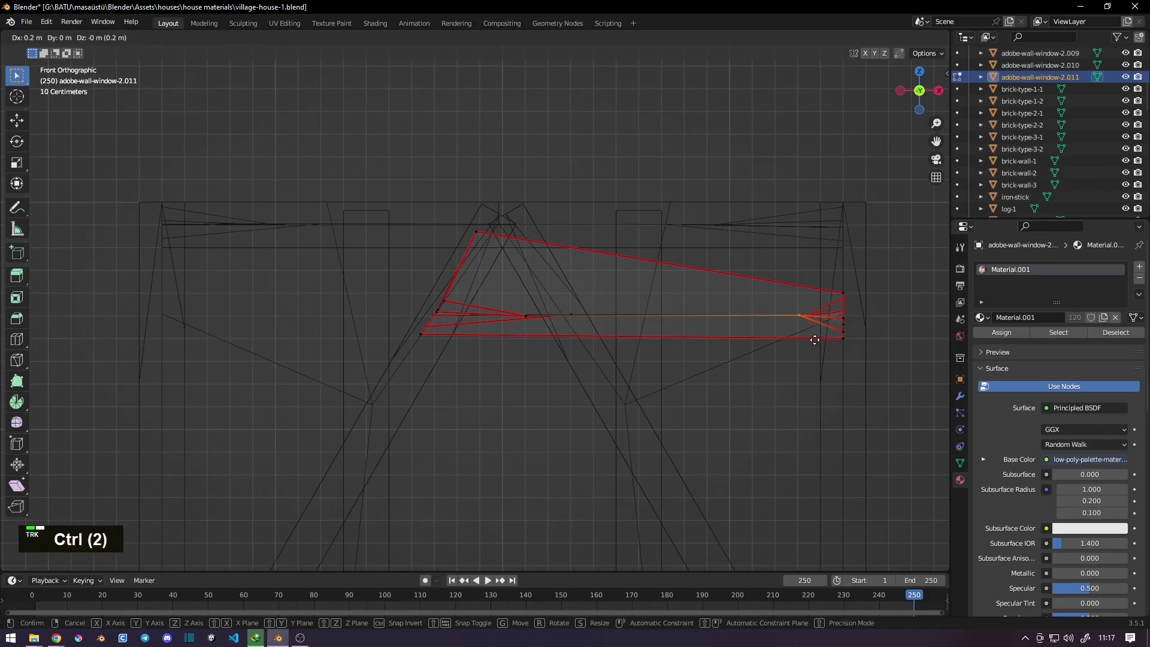
click(815, 340)
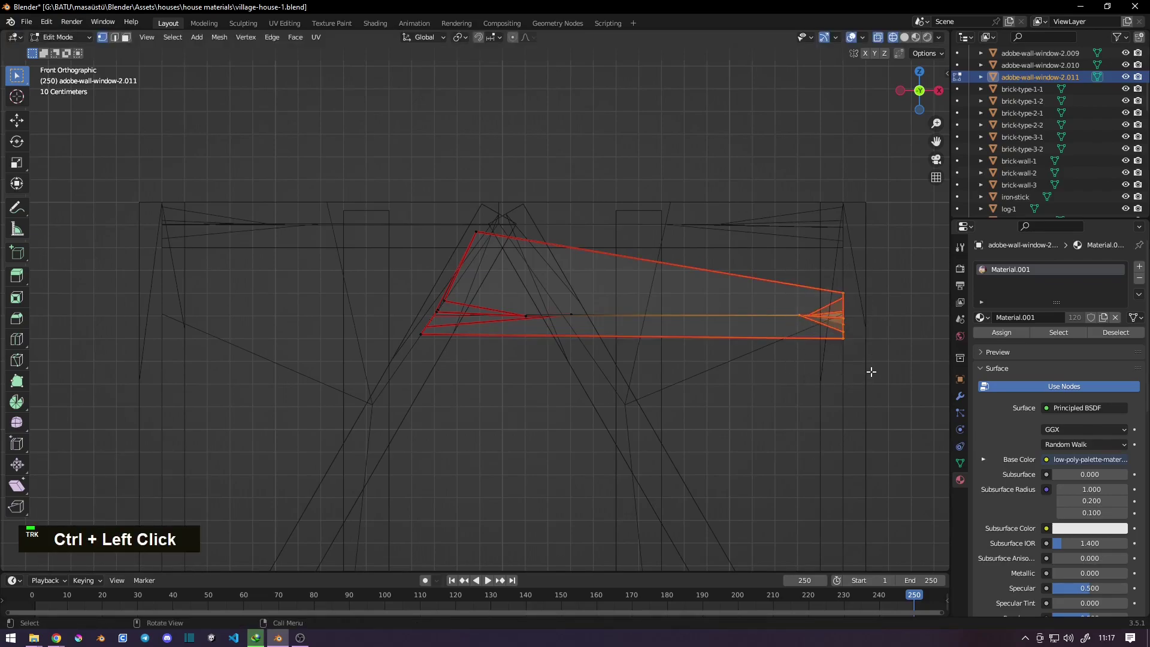
- Pull the right end inward and up toward the apex, tucking a stray point inside the triangular infill
key(g)
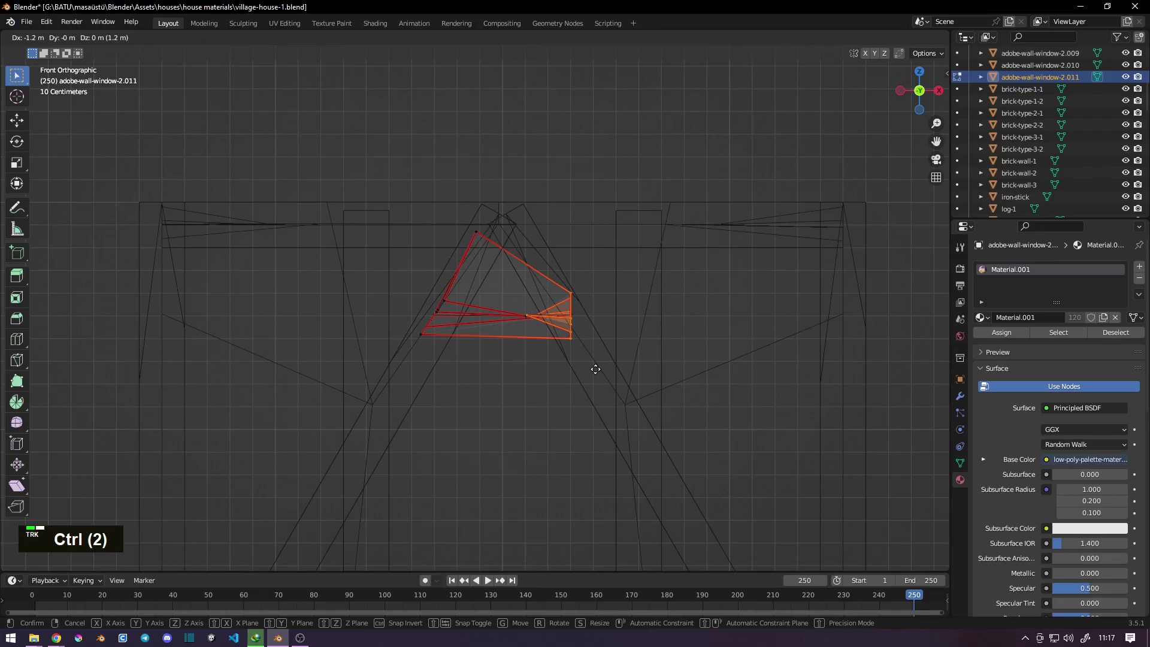
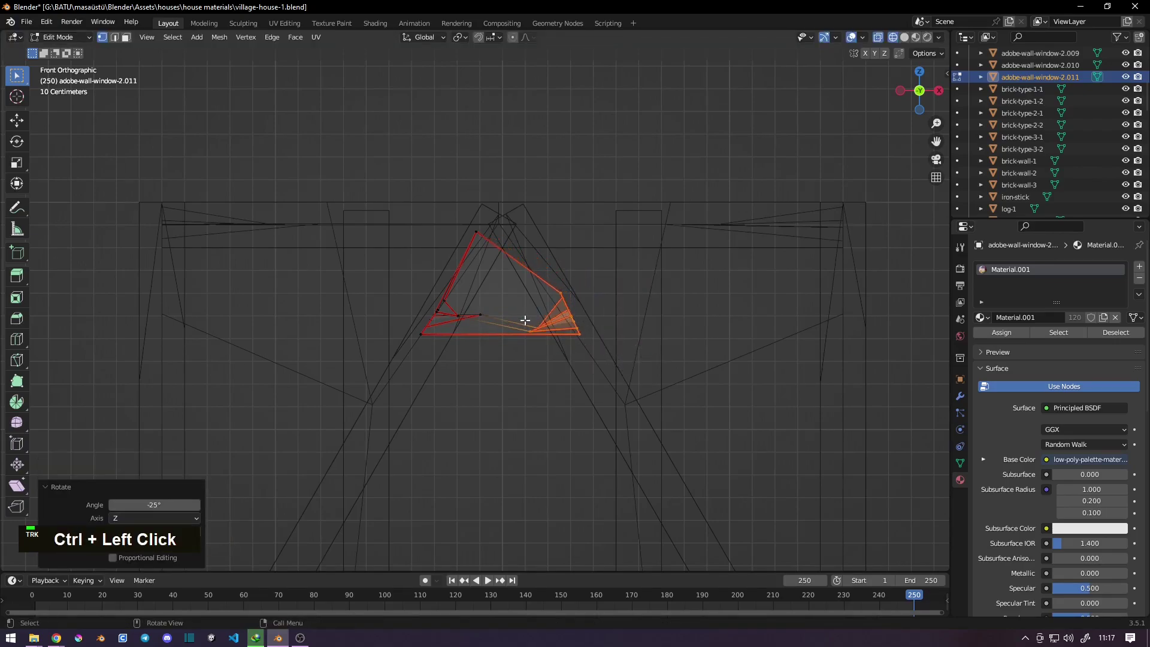
key(g)
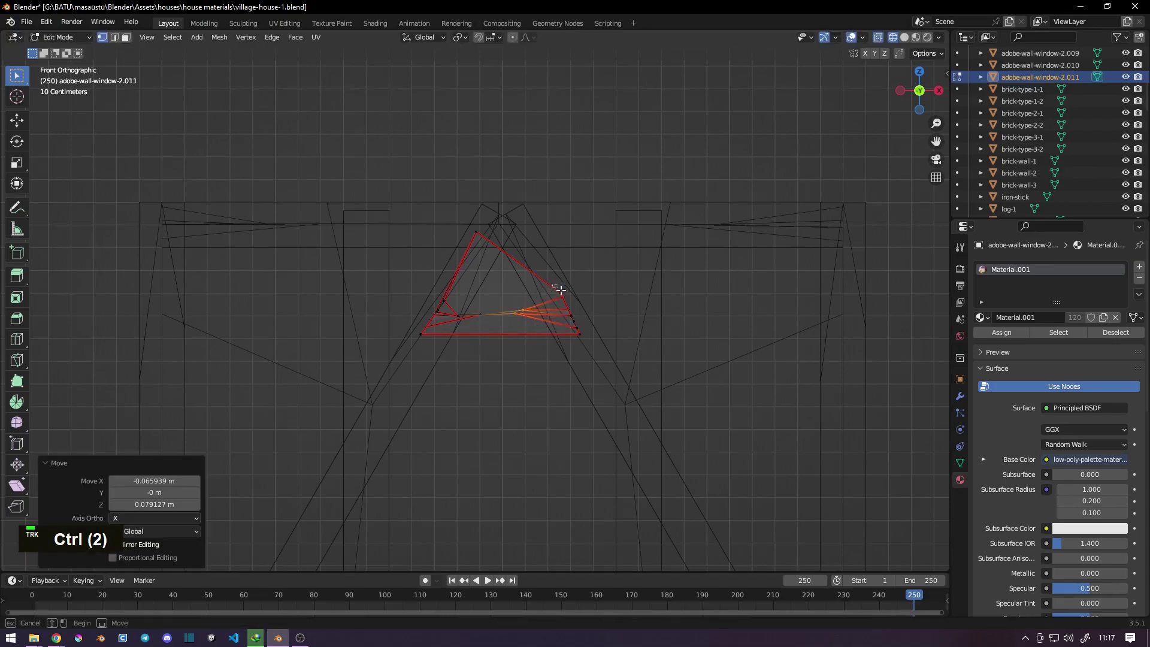
key(g)
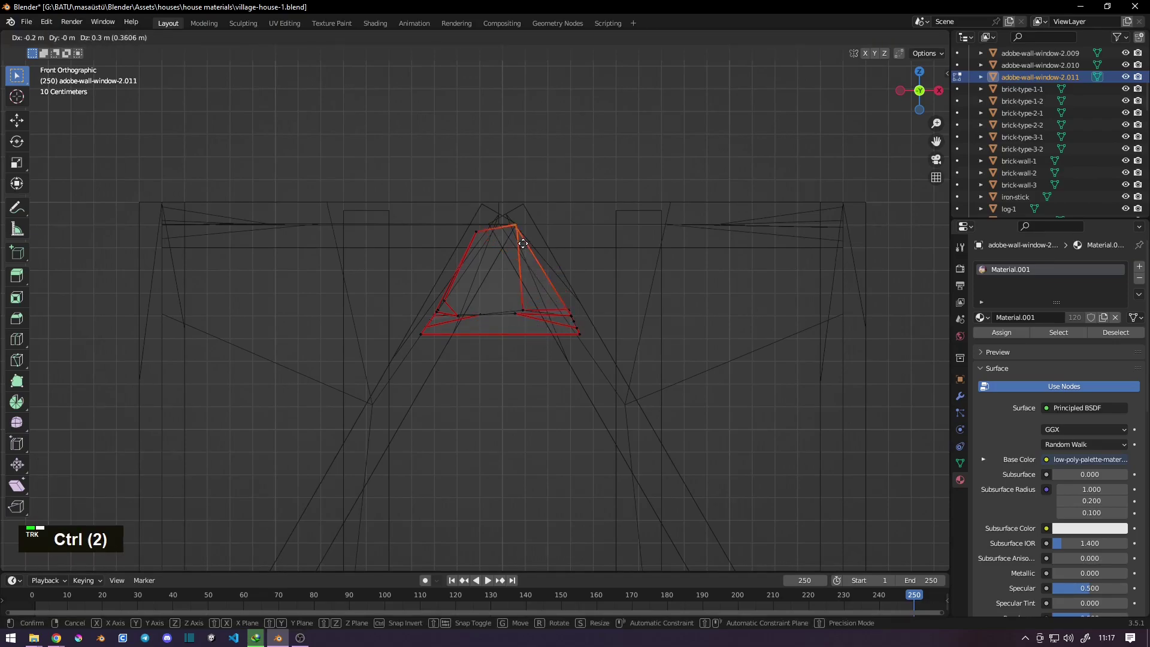
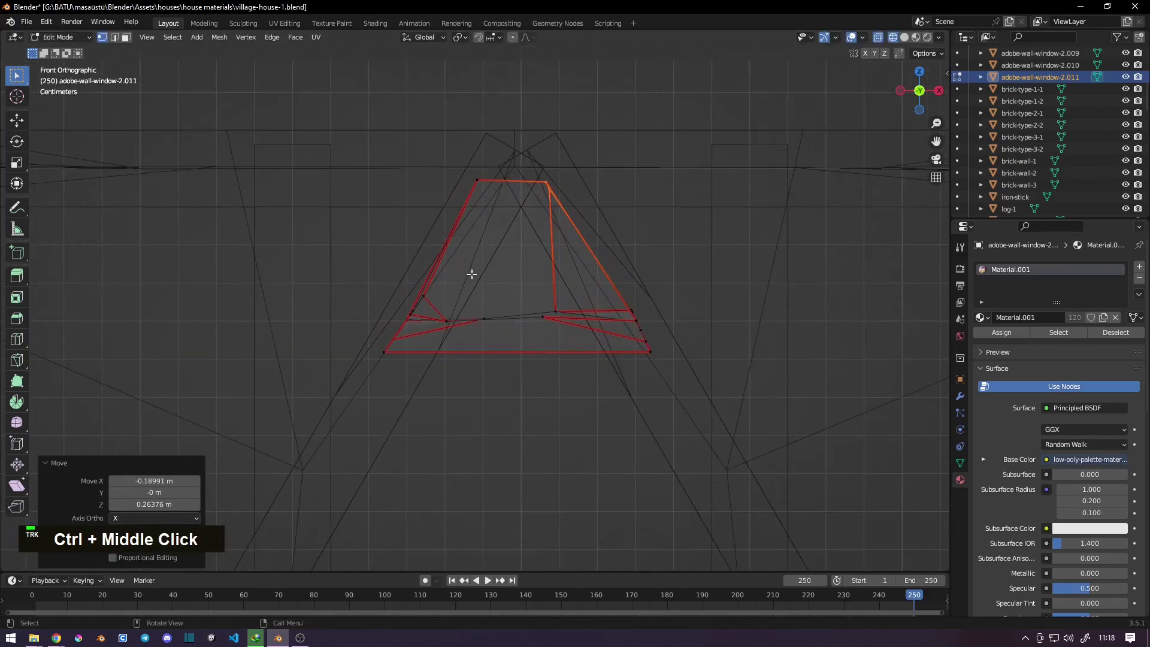
key(z)
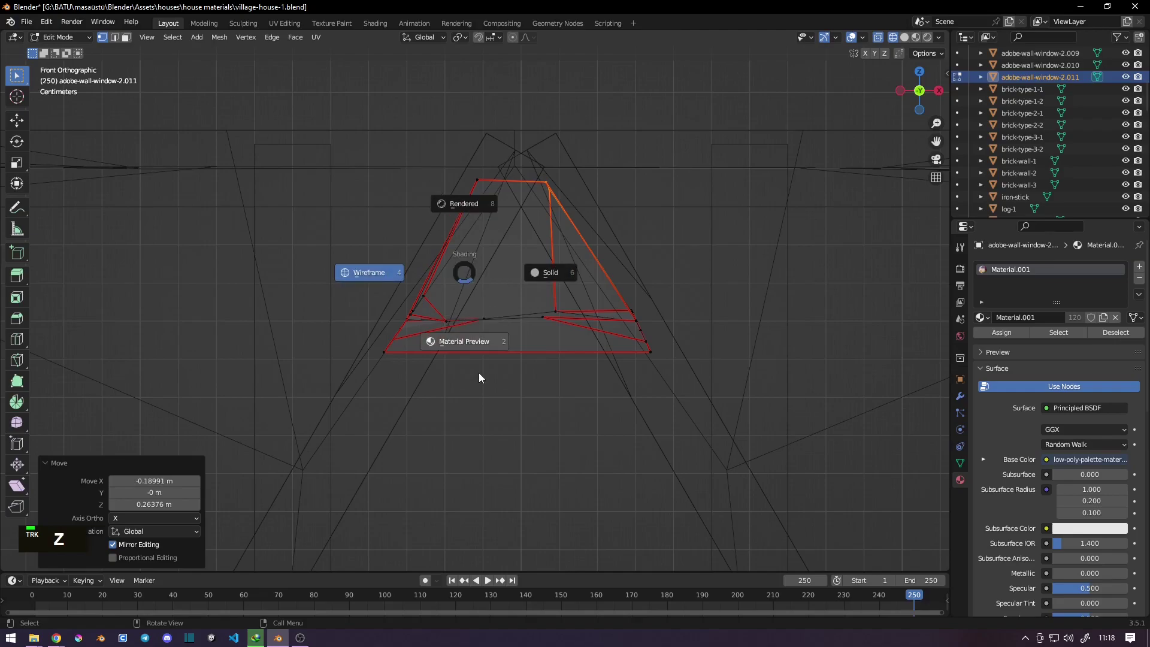
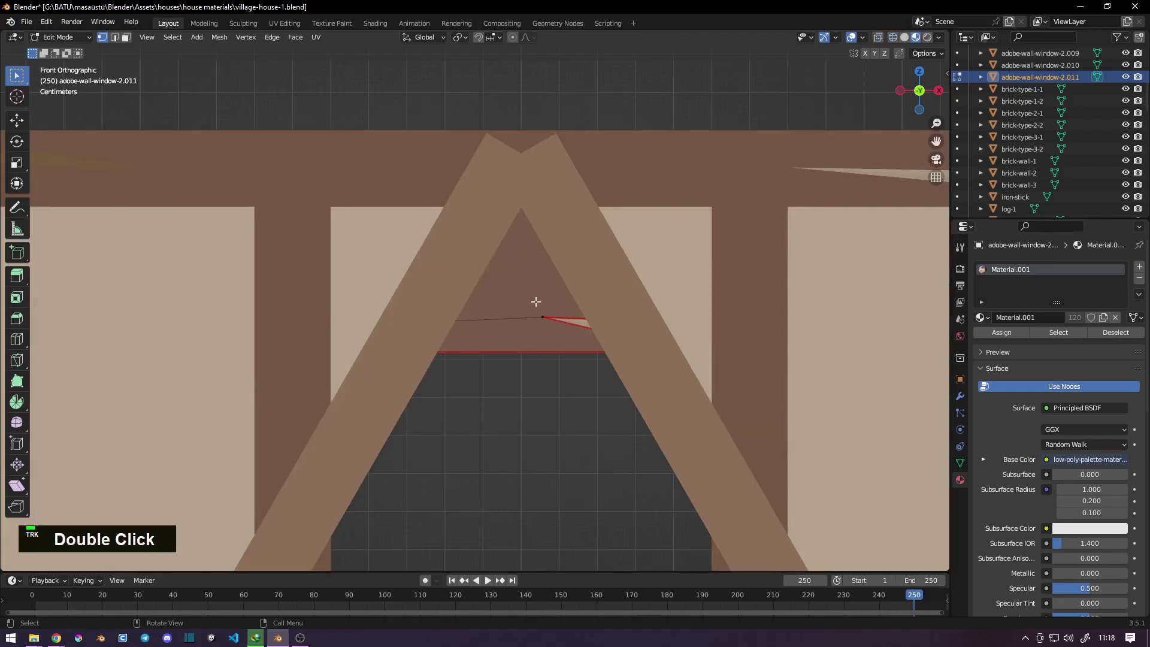
key(g)
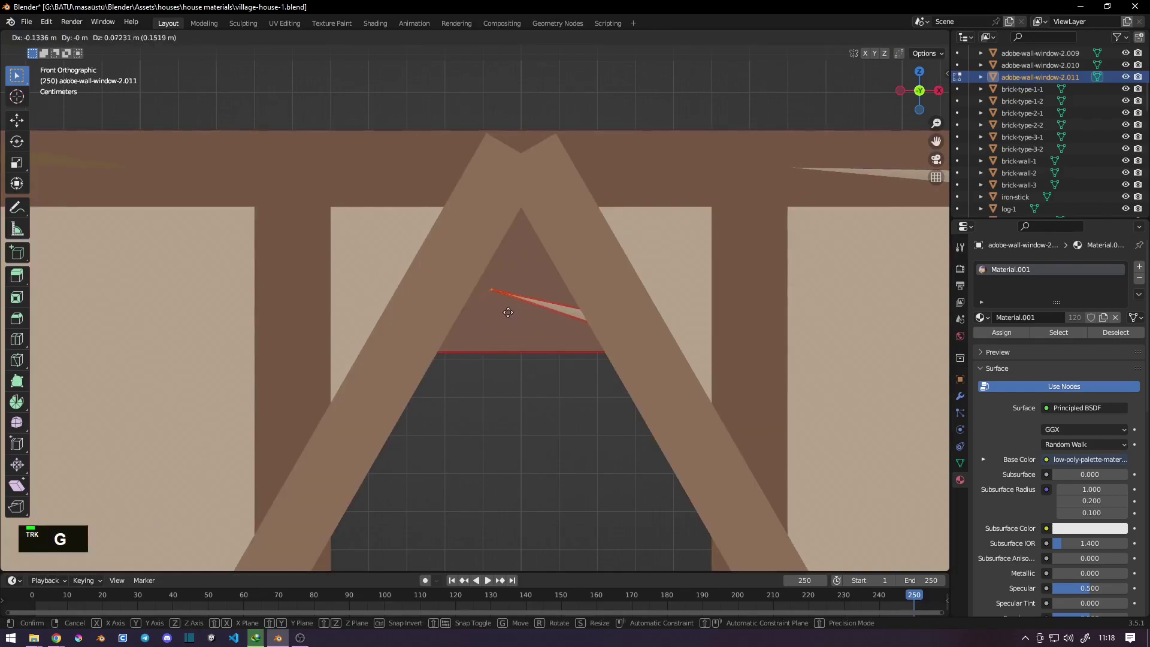
scroll(down, 3)
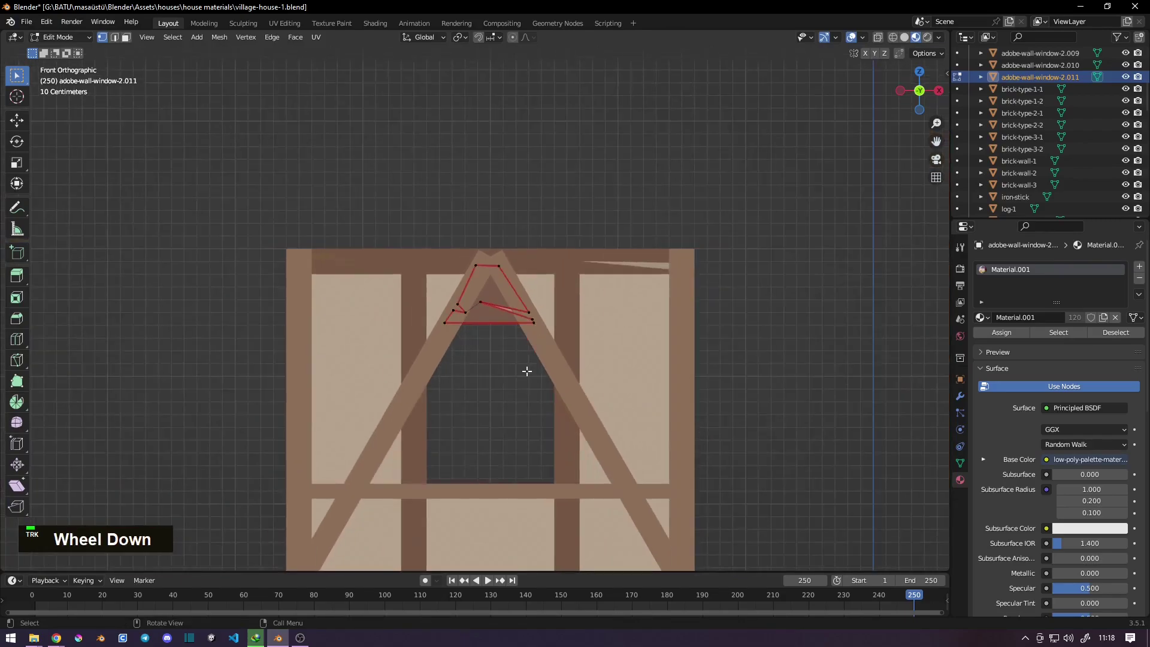